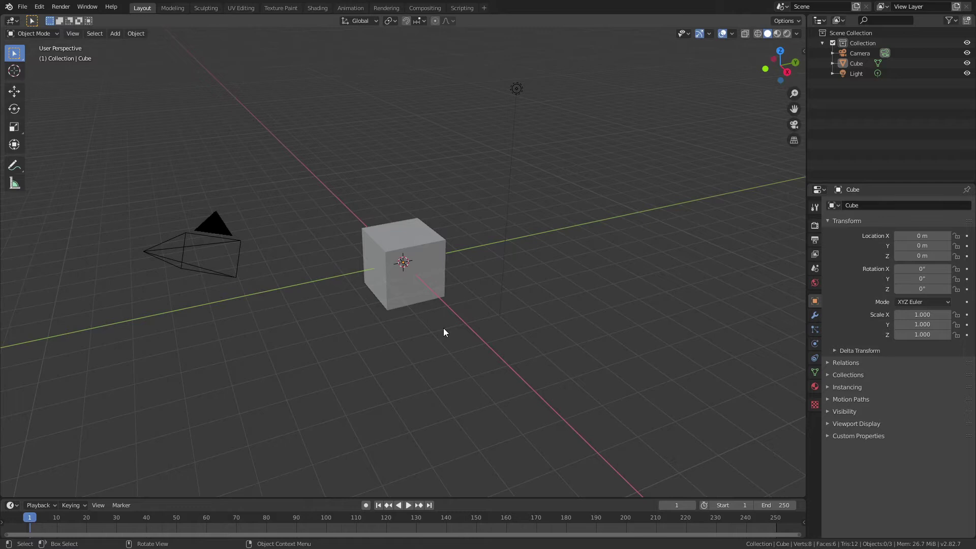
Step: Delete the default cube and add a plane scaled up 5 times at the origin
click(426, 264)
key(x)
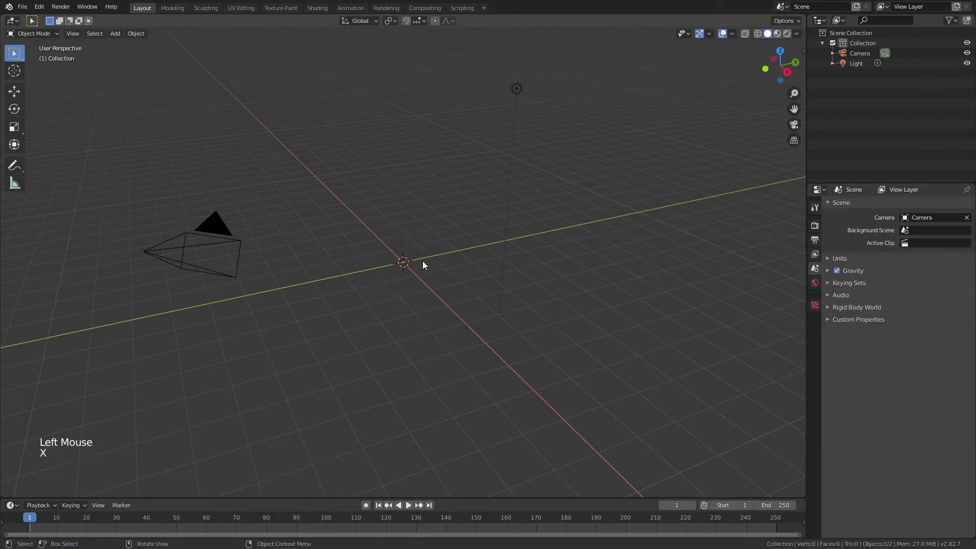
key(shift+a)
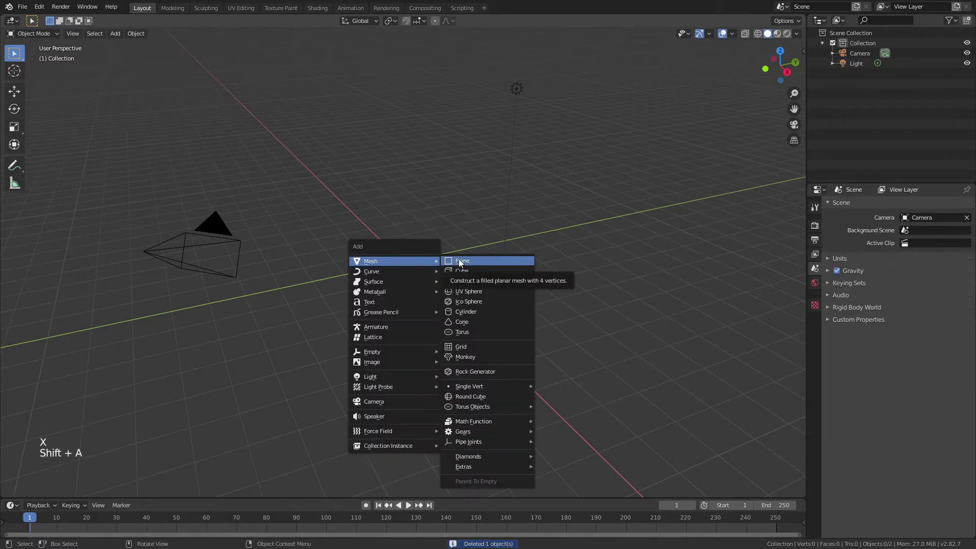
key(s)
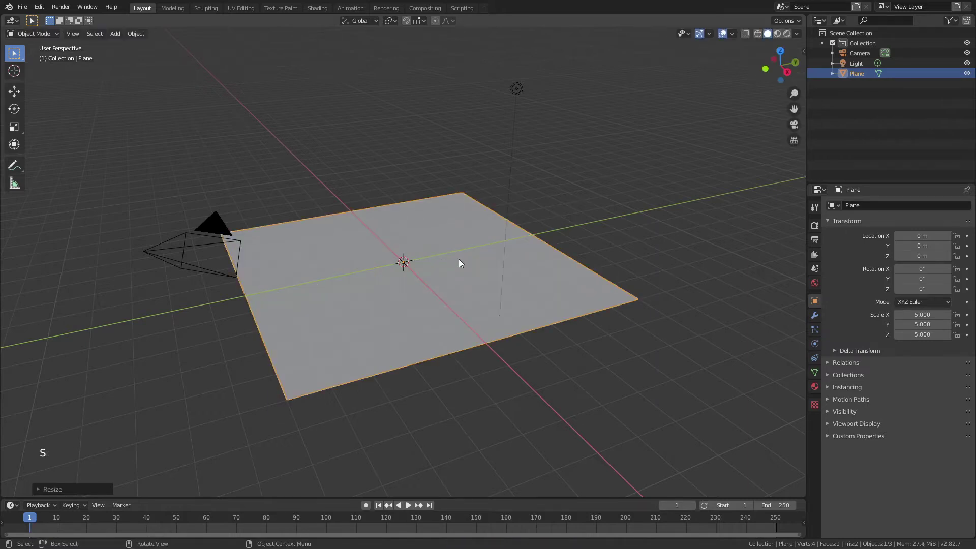
Step: Subdivide the plane repeatedly in Edit Mode into a dense 1,024-face grid
key(Tab)
right_click(461, 261)
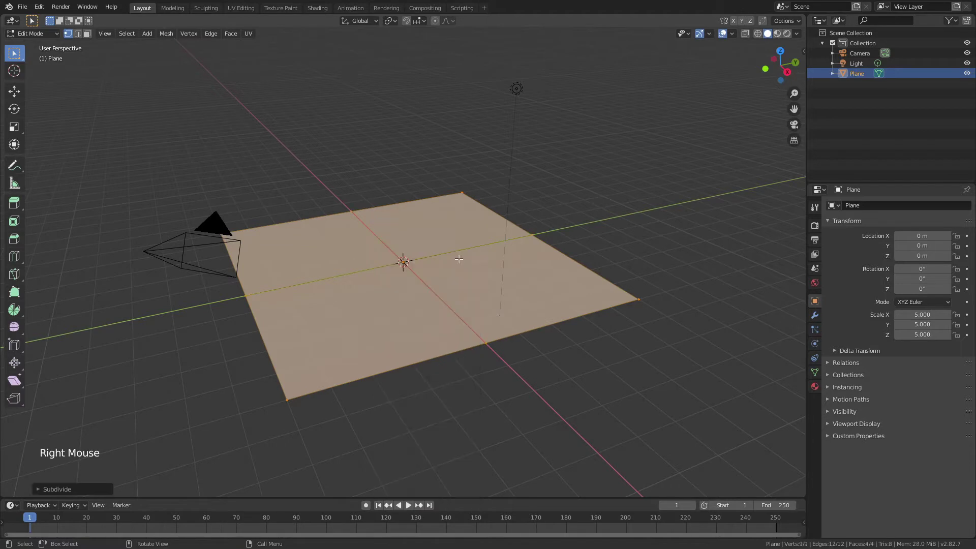
key(shift+r)
key(shift+r)
key(shift+r)
key(shift+r)
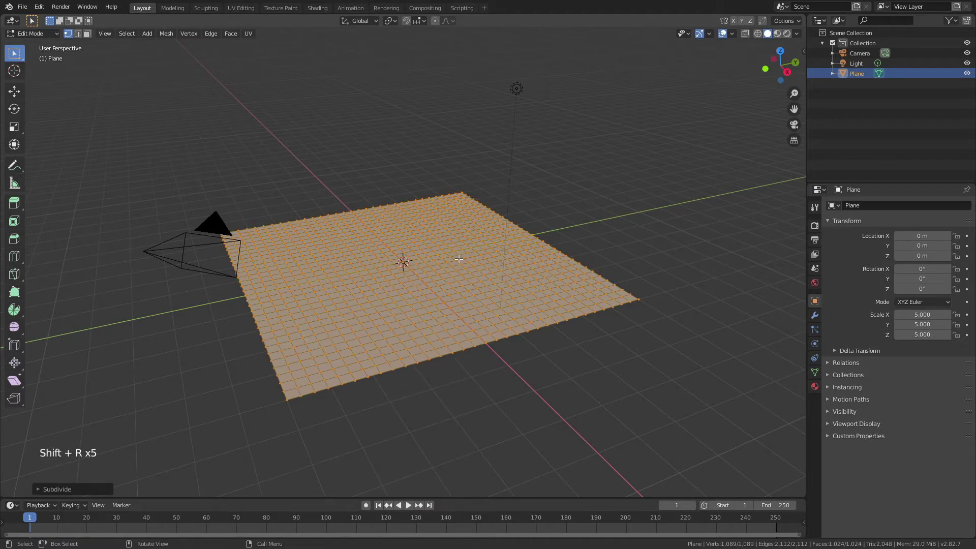
key(Tab)
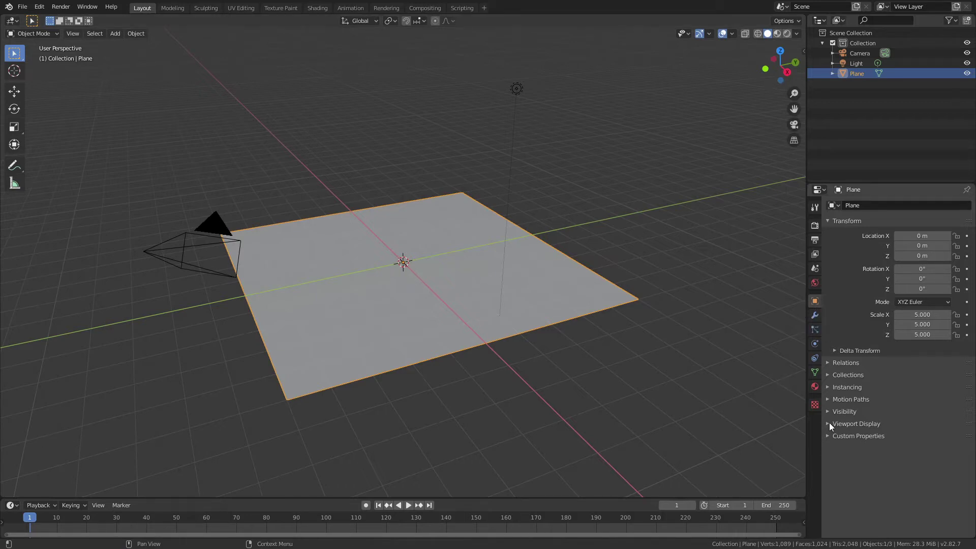
Step: Show the plane's wireframe over its surface, view it from top, and confirm the Tissue add-on is enabled
click(831, 426)
click(883, 455)
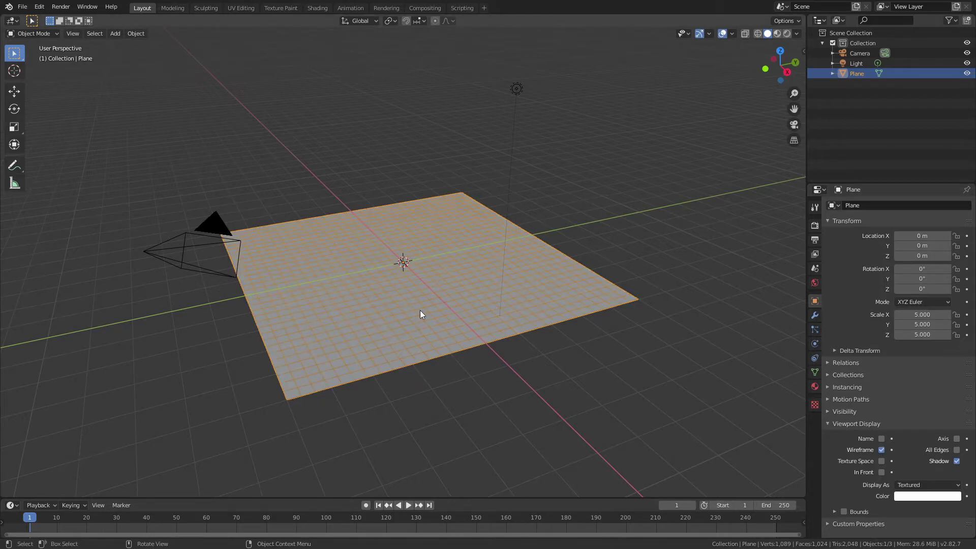
key(KP_7)
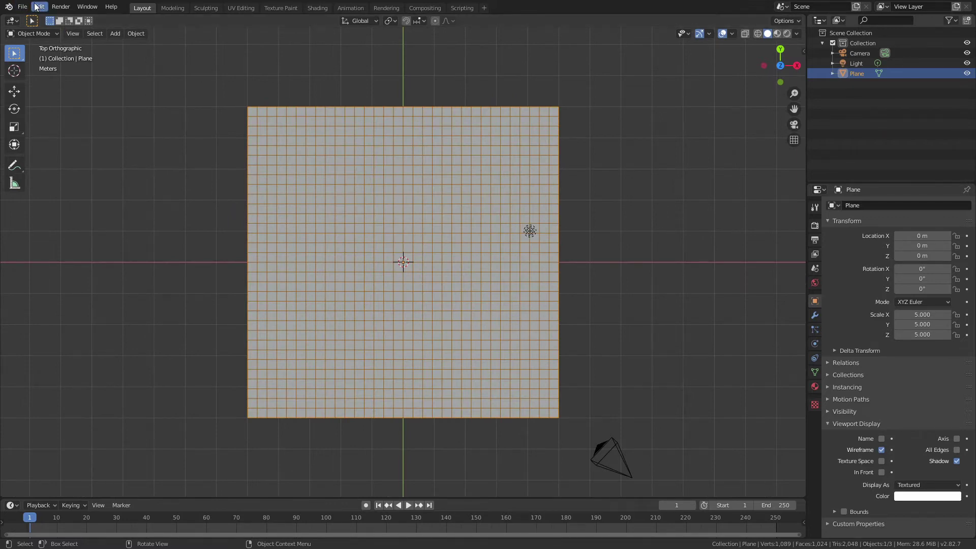
click(36, 4)
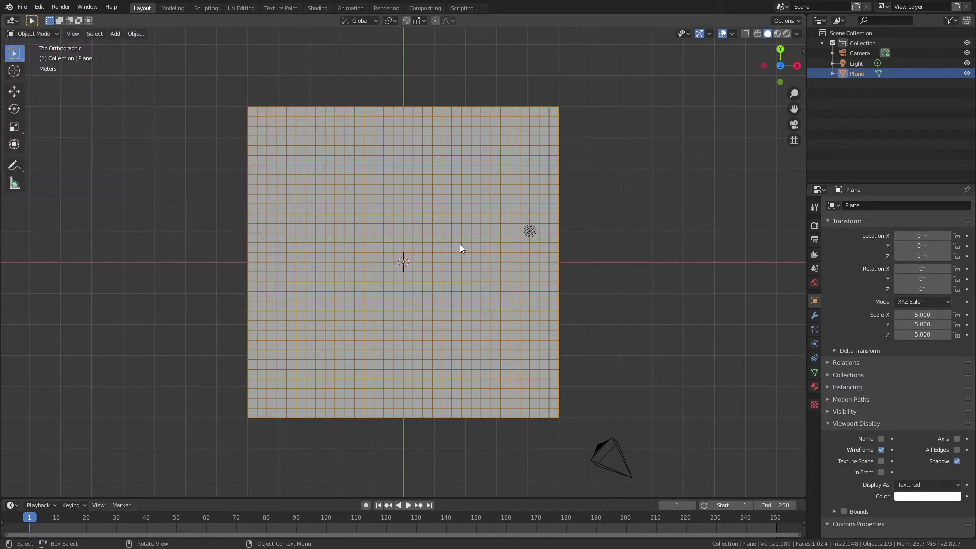
click(447, 215)
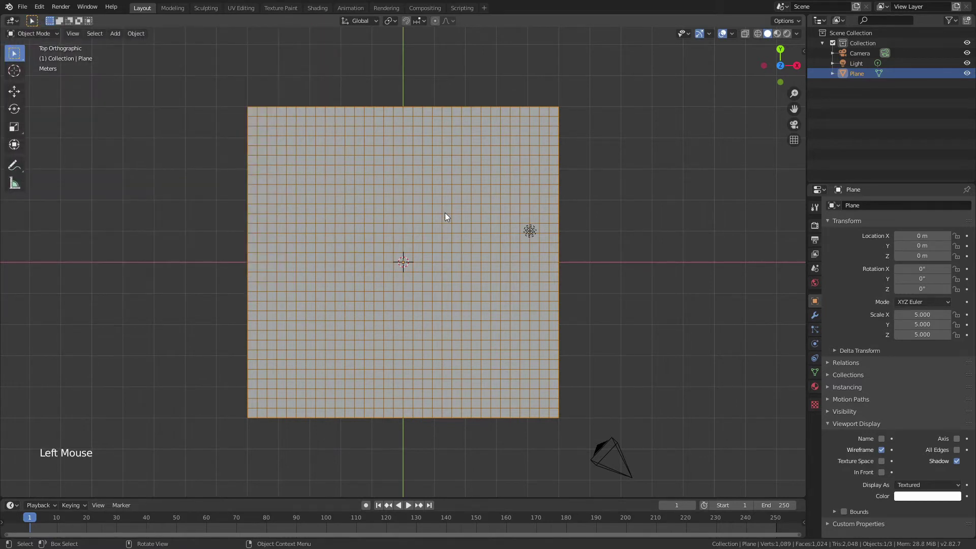
Step: Convert the plane to its dual mesh and rotate the whole grid 45° in Edit Mode
key(F3)
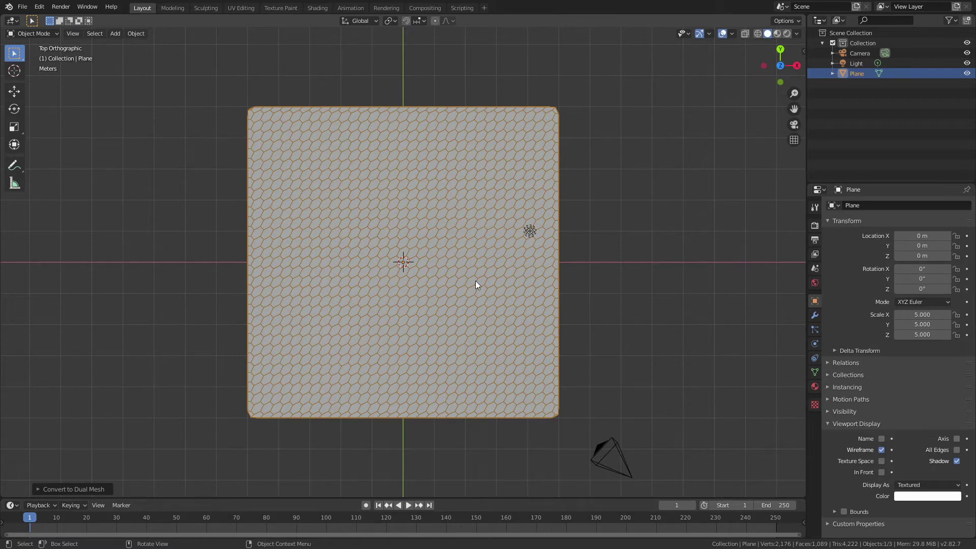
key(Tab)
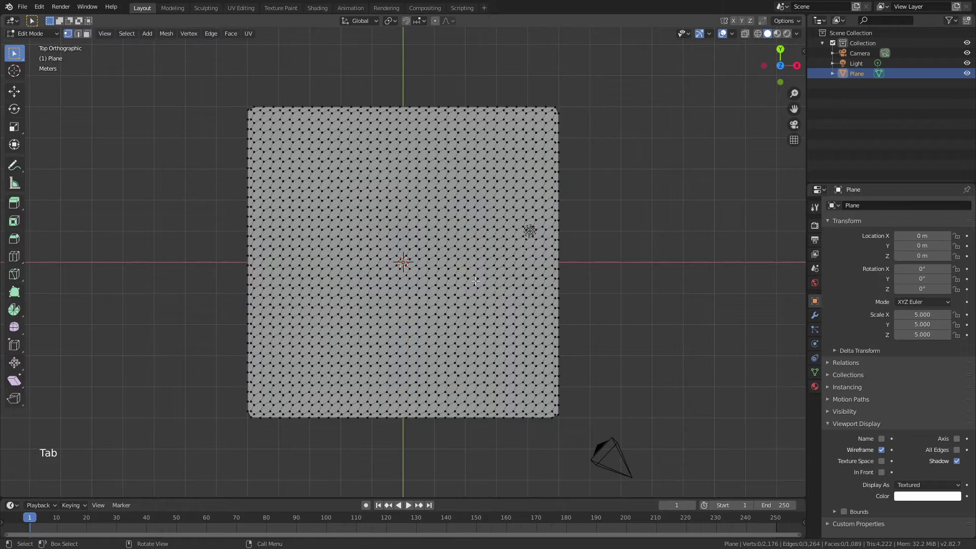
key(a)
key(r)
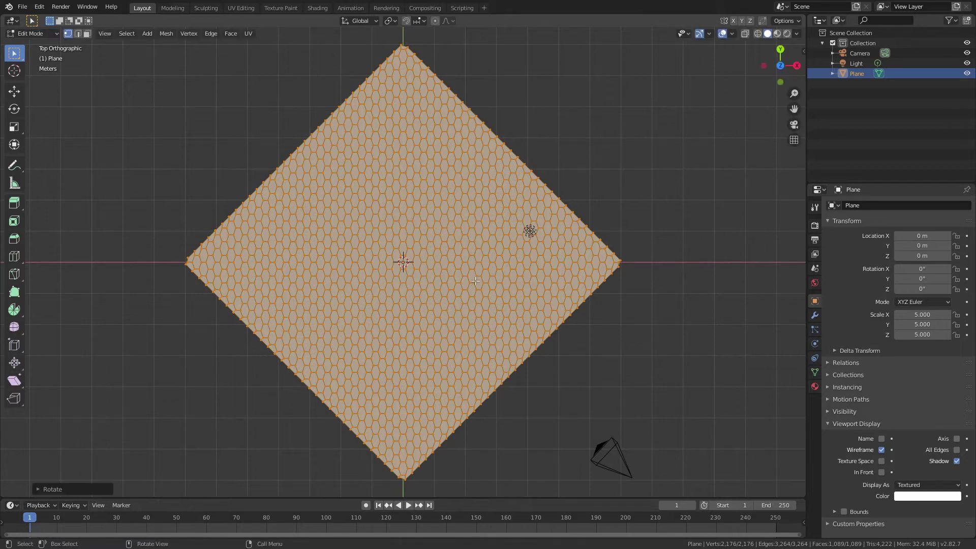
Step: Scale the grid along Y so the cells become regular hexagons
key(s)
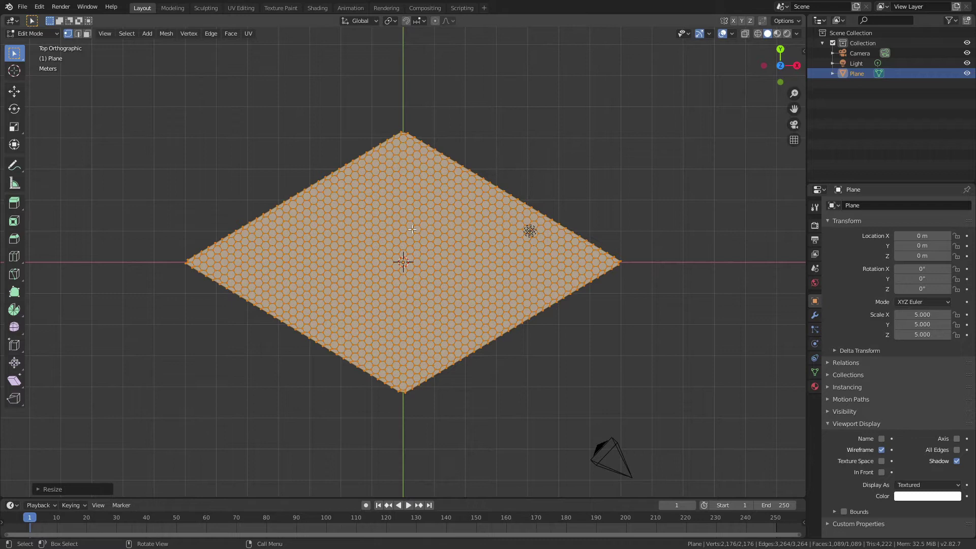
scroll(down, 3)
scroll(up, 3)
scroll(down, 3)
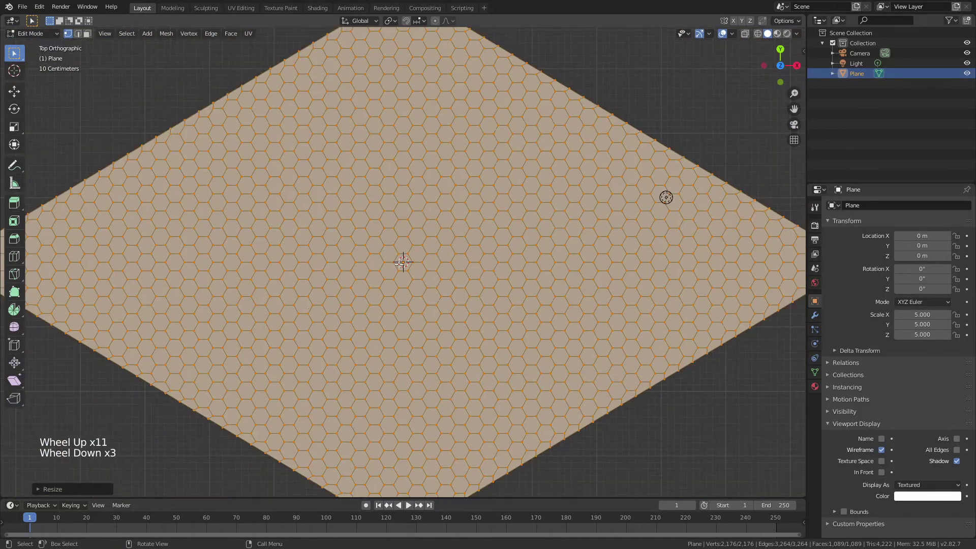
Step: Try growing a face selection from the centre hexagon, then clear it to start over
key(3)
click(400, 255)
scroll(down, 3)
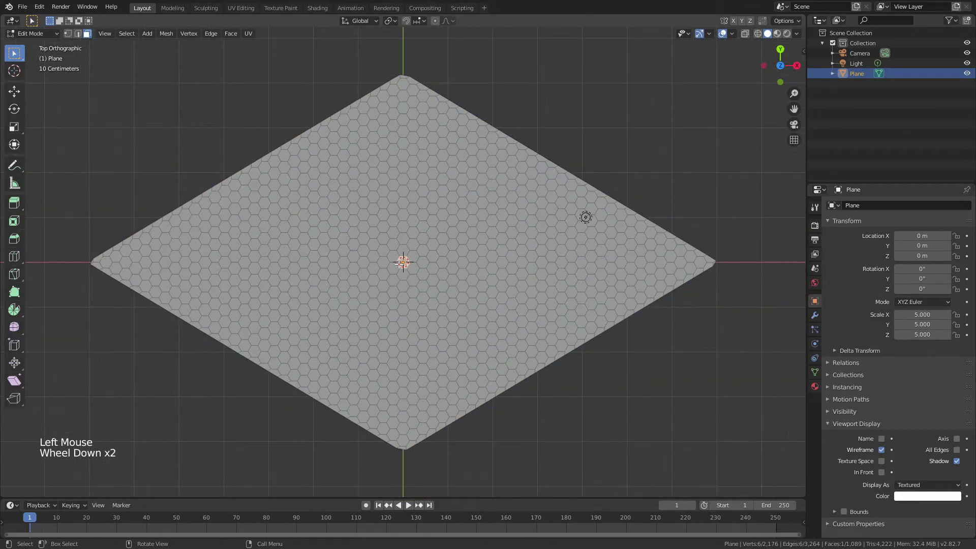
key(ctrl+KP_Add)
key(ctrl+KP_Add)
key(ctrl+KP_Add)
key(ctrl+KP_Add)
key(ctrl+KP_Add)
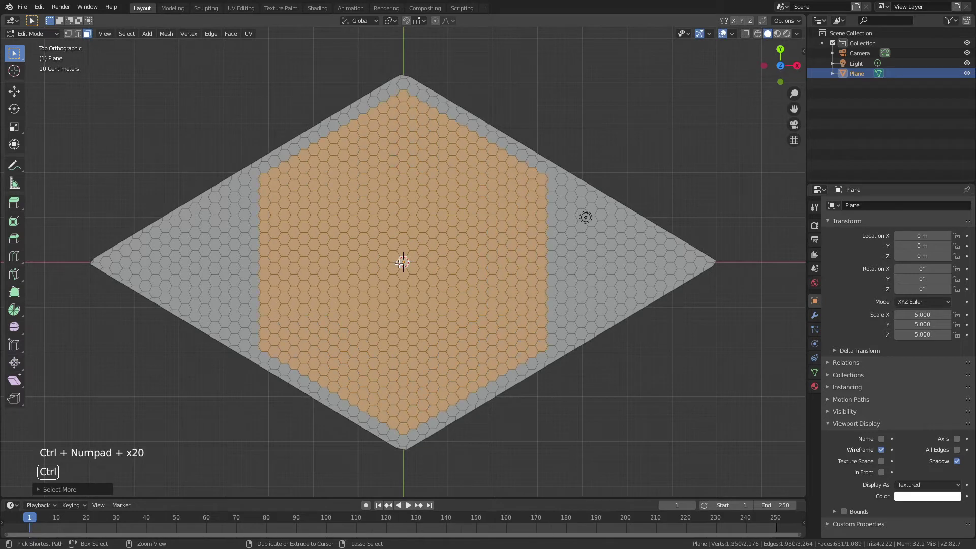
key(alt+a)
click(295, 150)
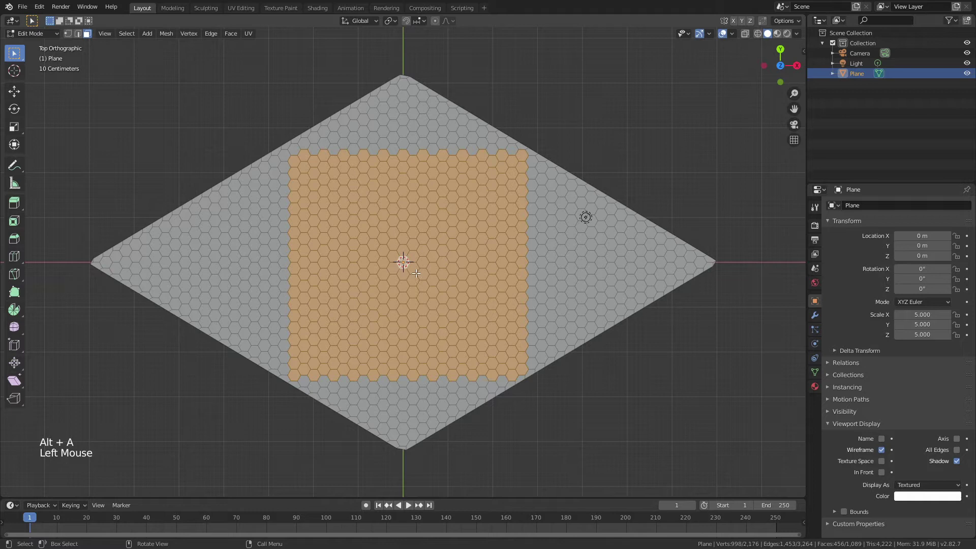
key(alt+a)
key(c)
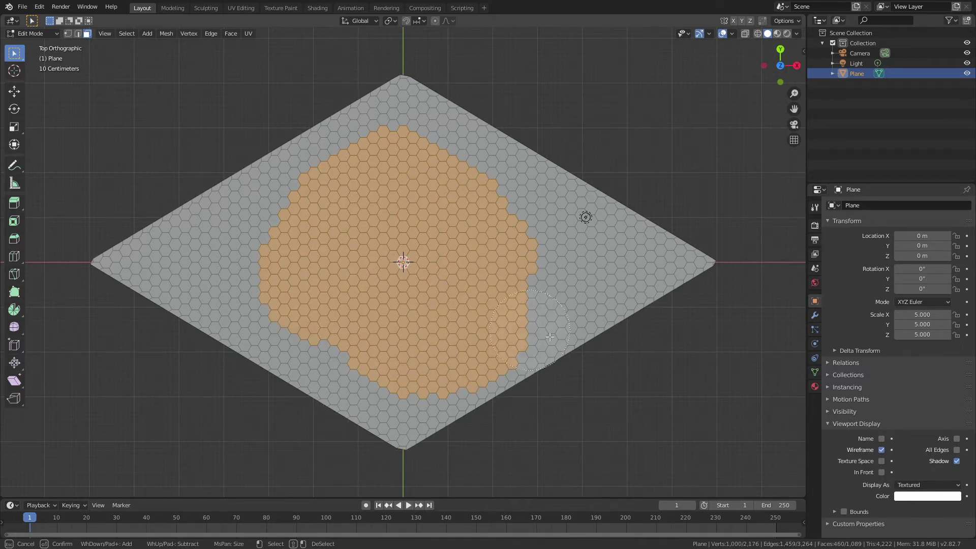
key(alt+a)
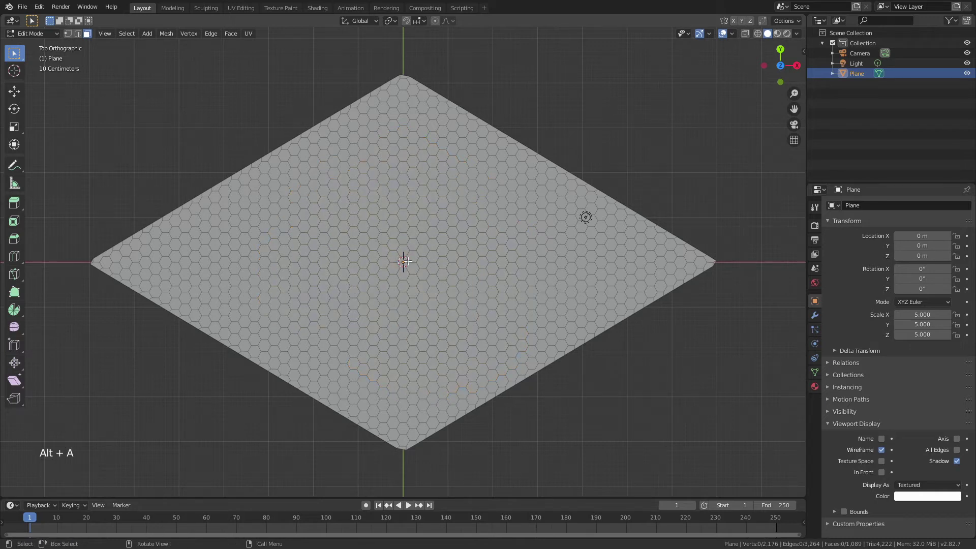
Step: Grow the centre-face selection four times, invert it and delete the outer faces, leaving one hexagon patch
click(410, 252)
key(ctrl+KP_Add)
key(ctrl+KP_Add)
key(ctrl+KP_Add)
key(ctrl+KP_Add)
key(ctrl+i)
key(x)
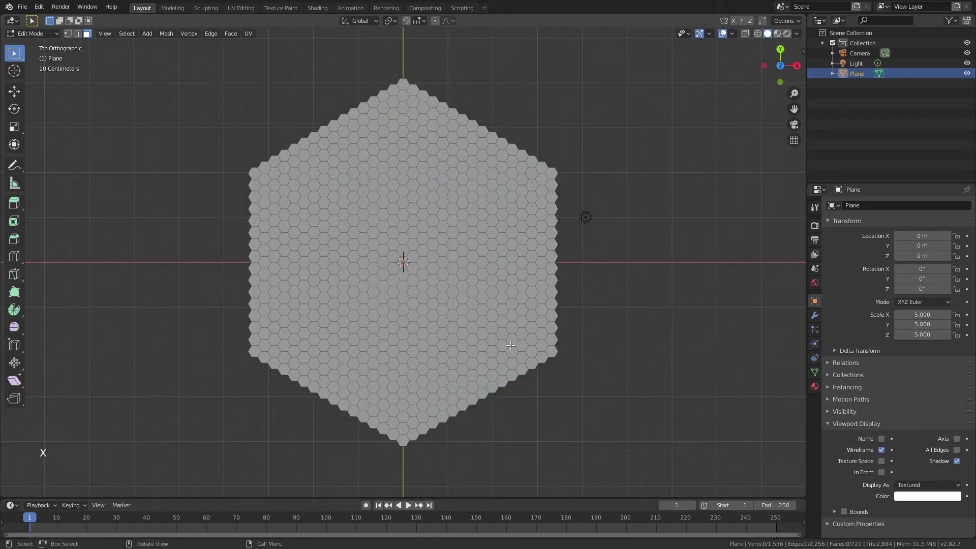
key(Tab)
Step: Turn off the wireframe overlay and add a Wireframe modifier to the hexagon patch
middle_click(555, 381)
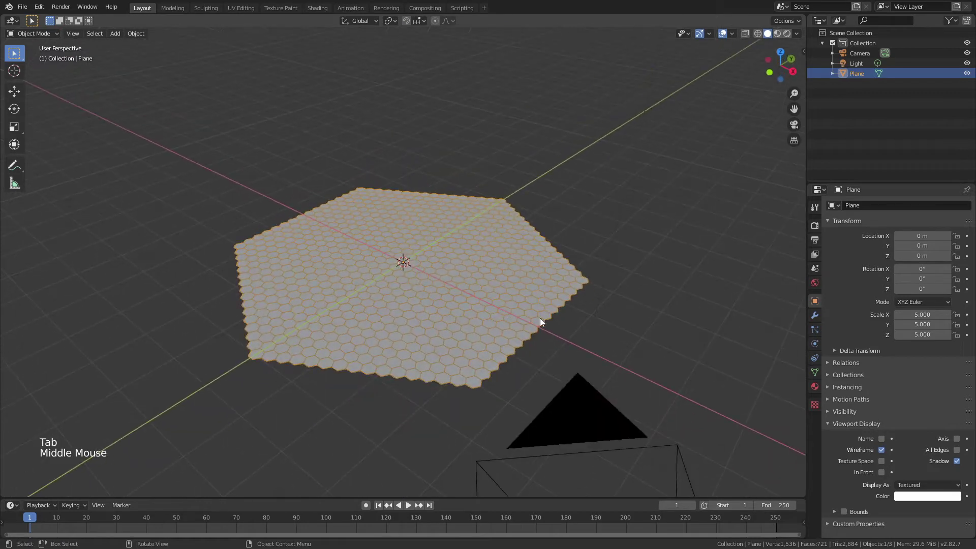
click(884, 454)
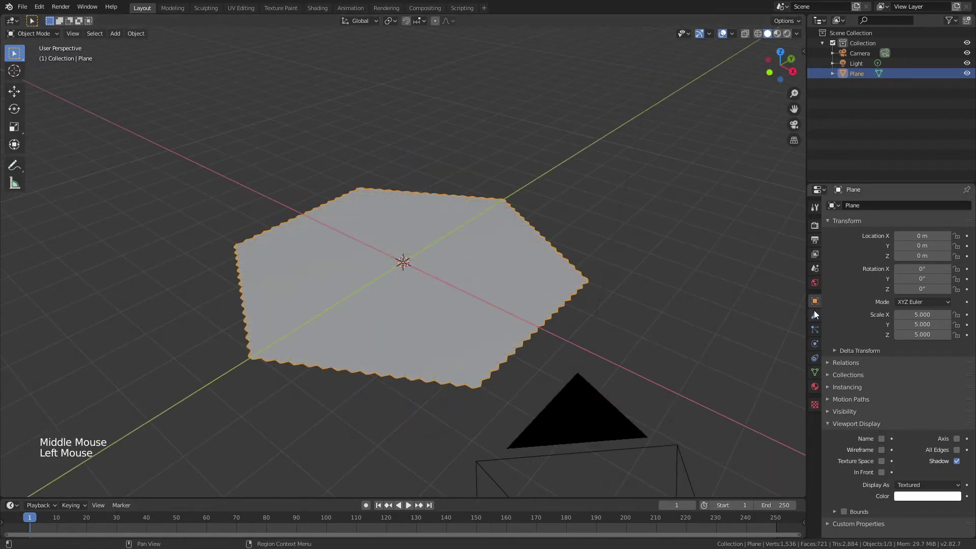
click(818, 318)
click(852, 207)
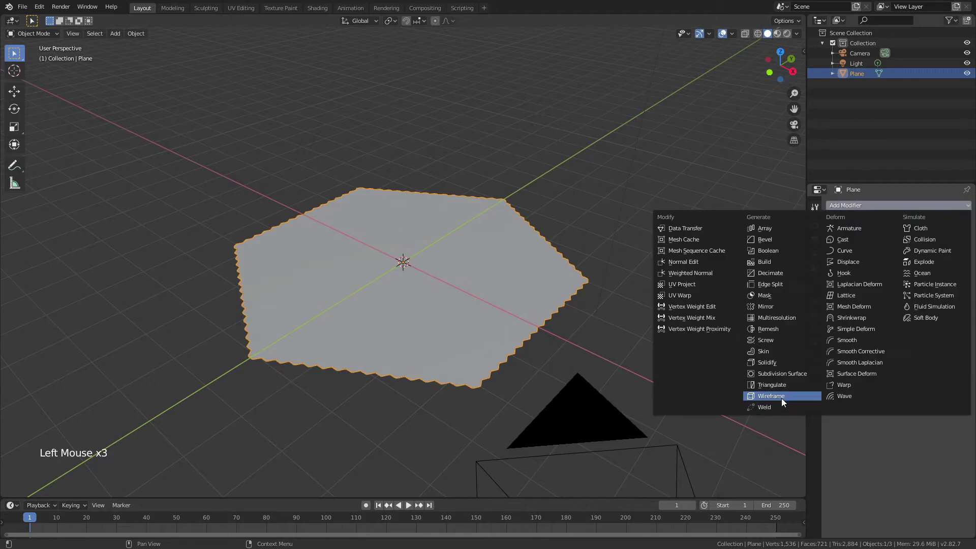
scroll(up, 3)
scroll(up, 3)
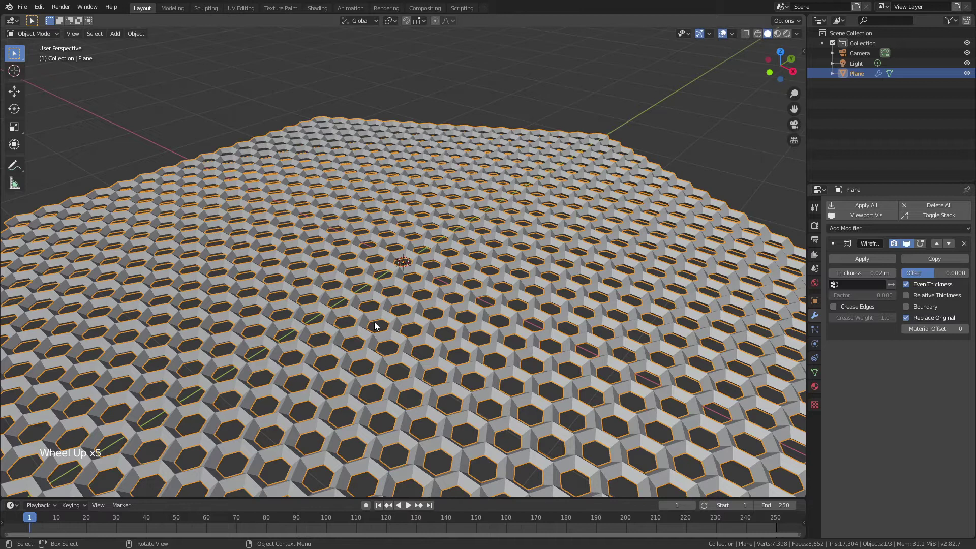
scroll(down, 3)
scroll(down, 3)
Step: Apply the plane's scale so the struts come out 0.02 m thin
key(n)
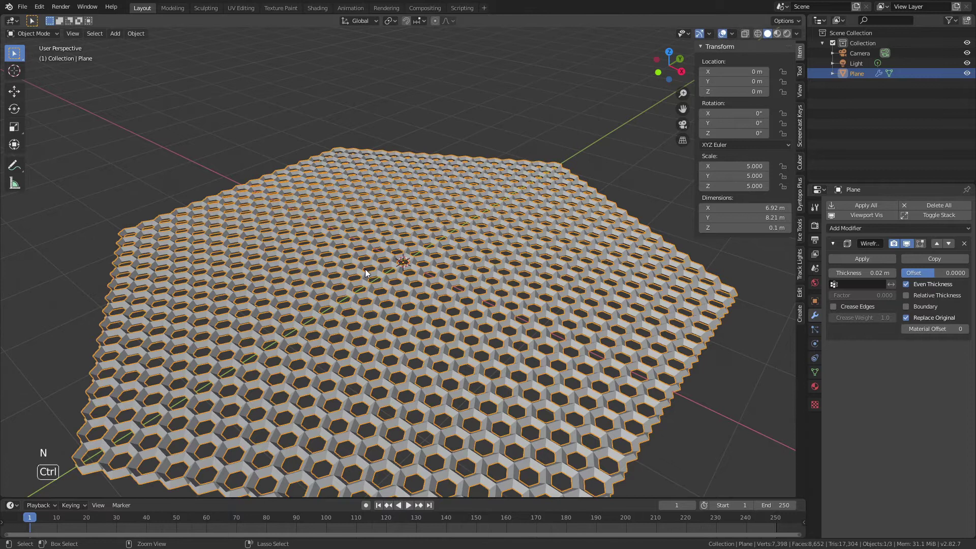
key(ctrl+a)
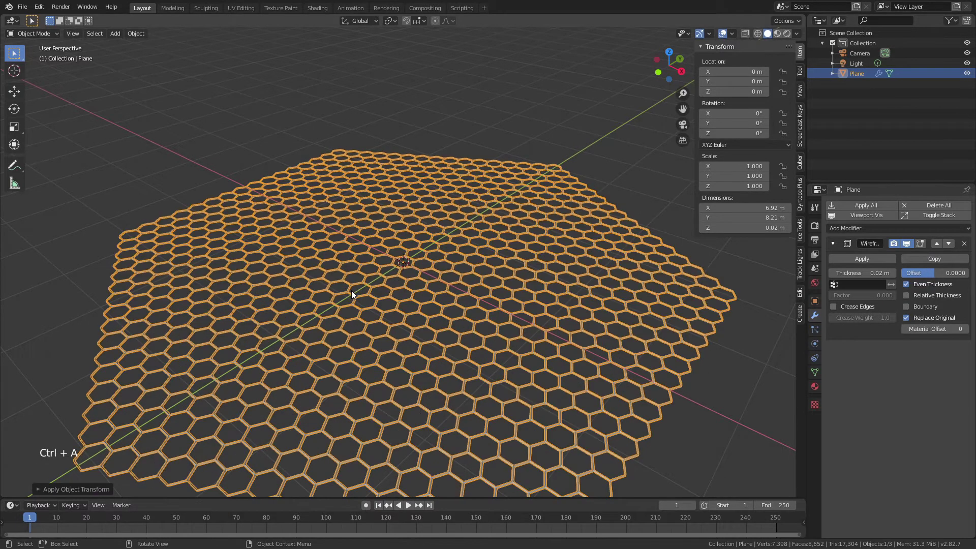
click(726, 404)
scroll(up, 3)
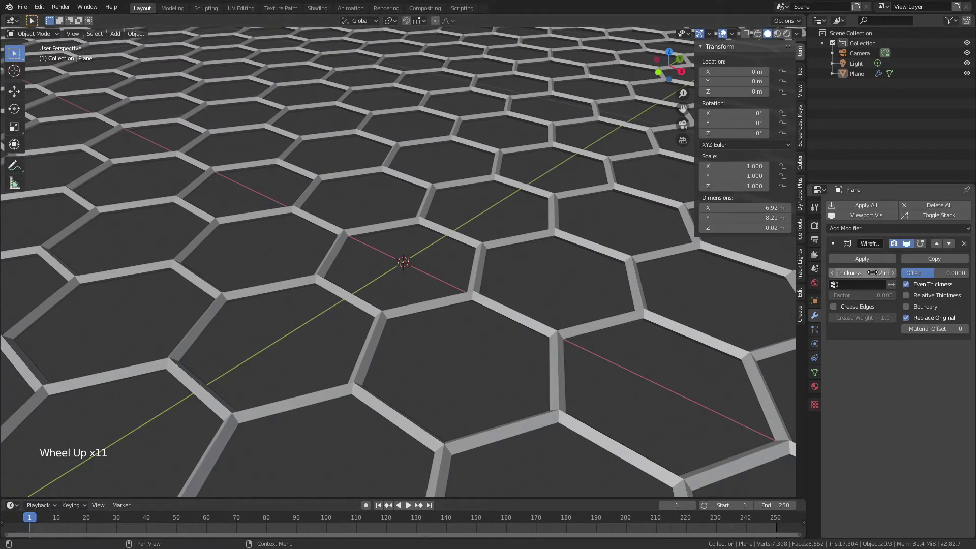
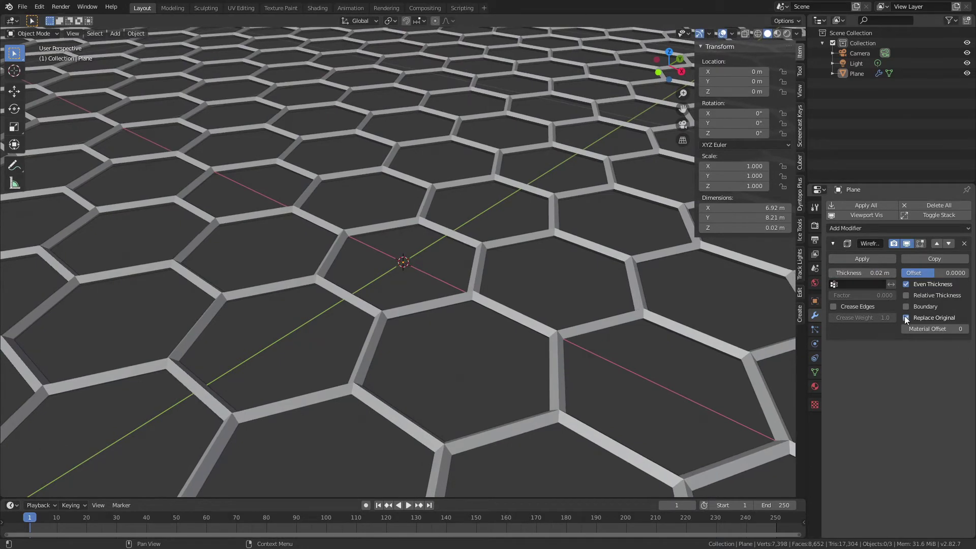
scroll(down, 3)
middle_click(578, 357)
scroll(up, 3)
middle_click(546, 294)
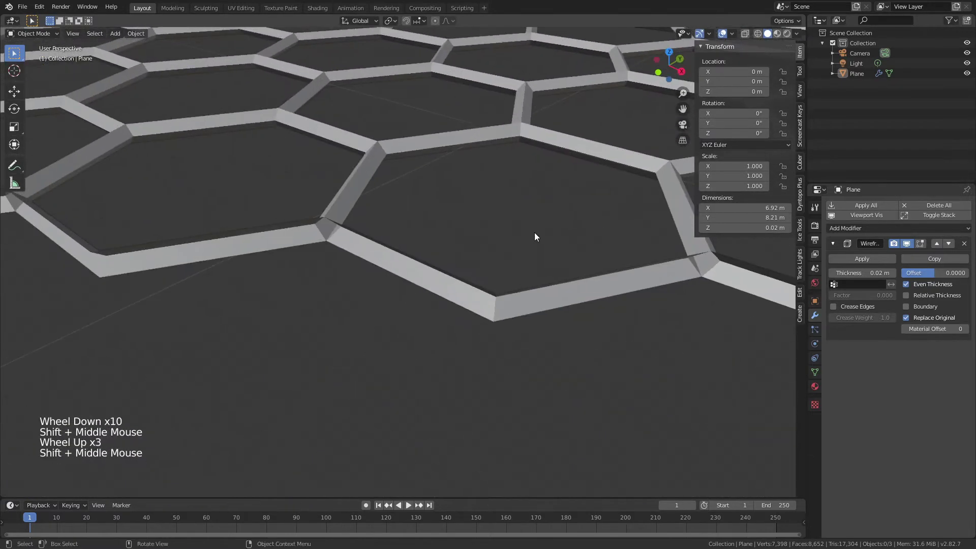
Step: Enable Boundary on the Wireframe modifier to keep the outer edges
click(910, 307)
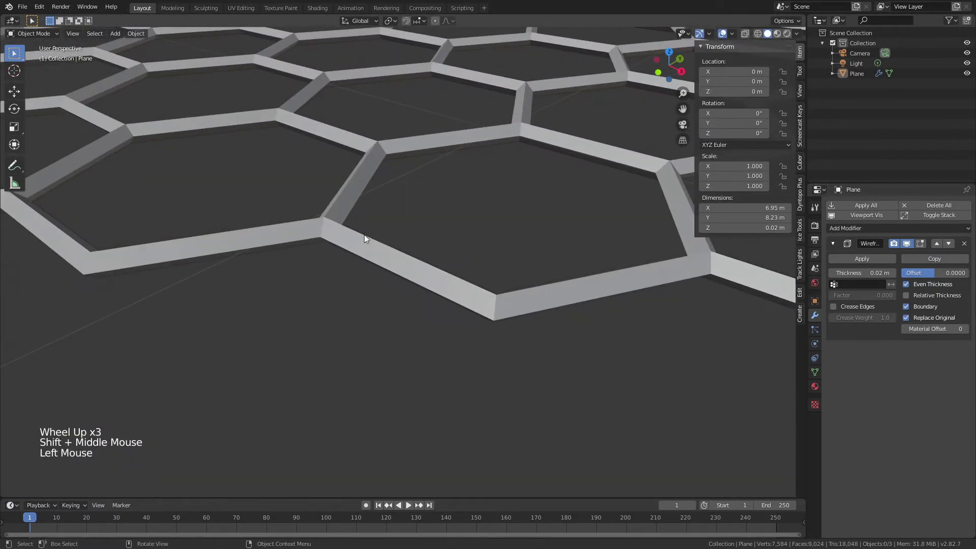
scroll(down, 3)
middle_click(323, 169)
scroll(up, 3)
middle_click(419, 316)
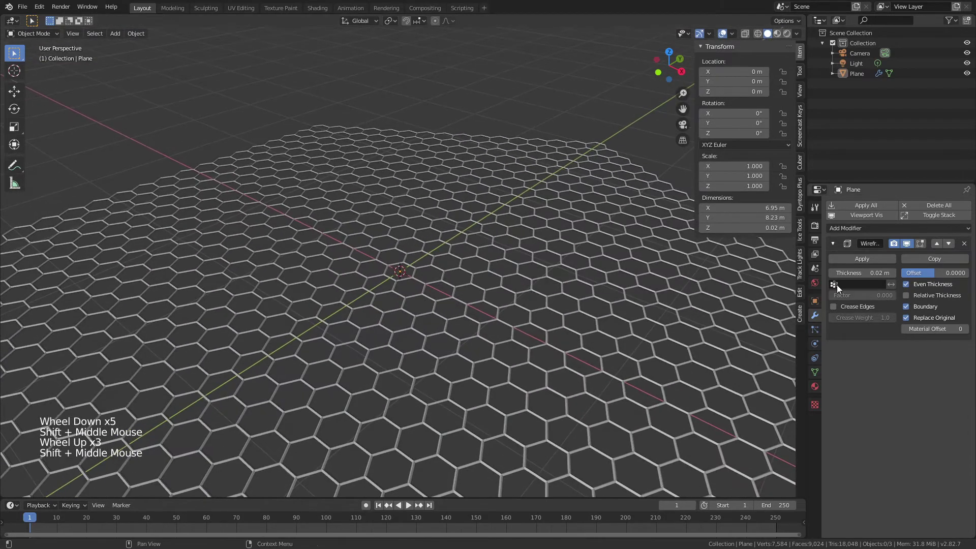
Step: Add a Bevel modifier with 2 segments and shade the lattice smooth
click(833, 246)
click(849, 237)
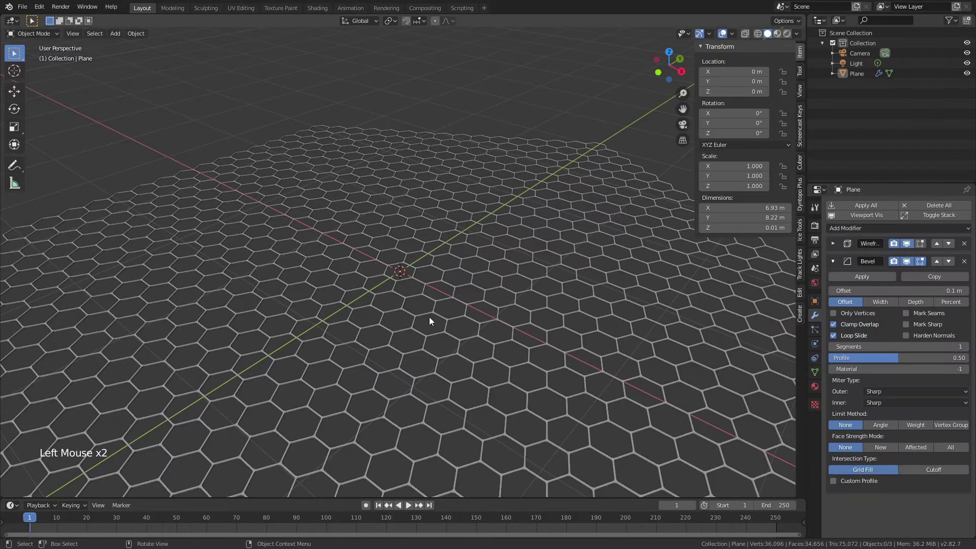
scroll(up, 3)
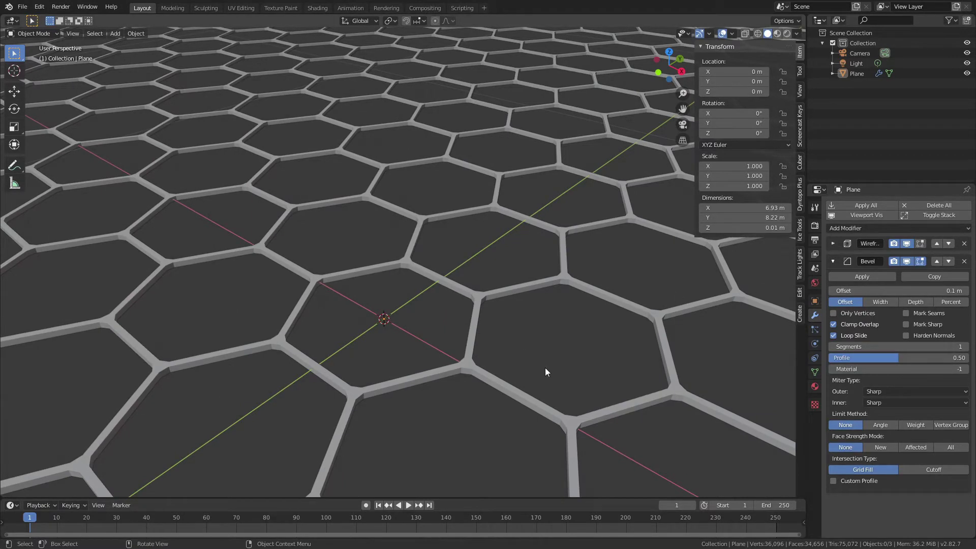
click(972, 352)
click(472, 371)
right_click(471, 372)
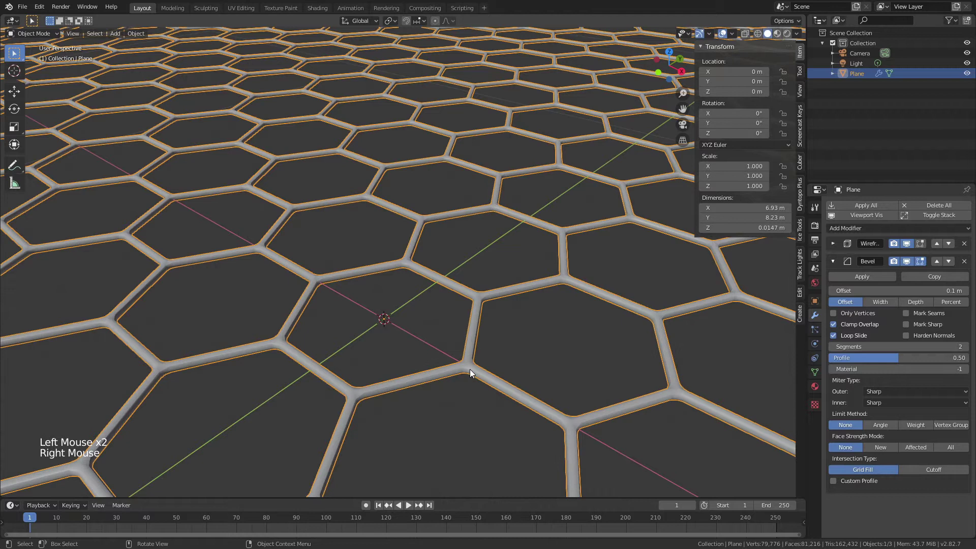
middle_click(473, 369)
scroll(up, 3)
middle_click(474, 378)
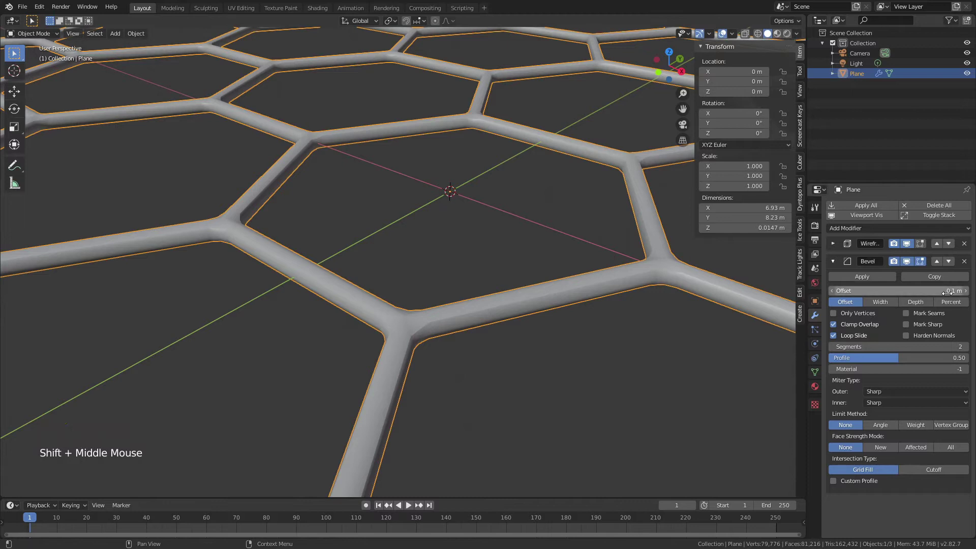
Step: Set the bevel offset to 0.005 m and review the Wireframe and Bevel settings
click(835, 245)
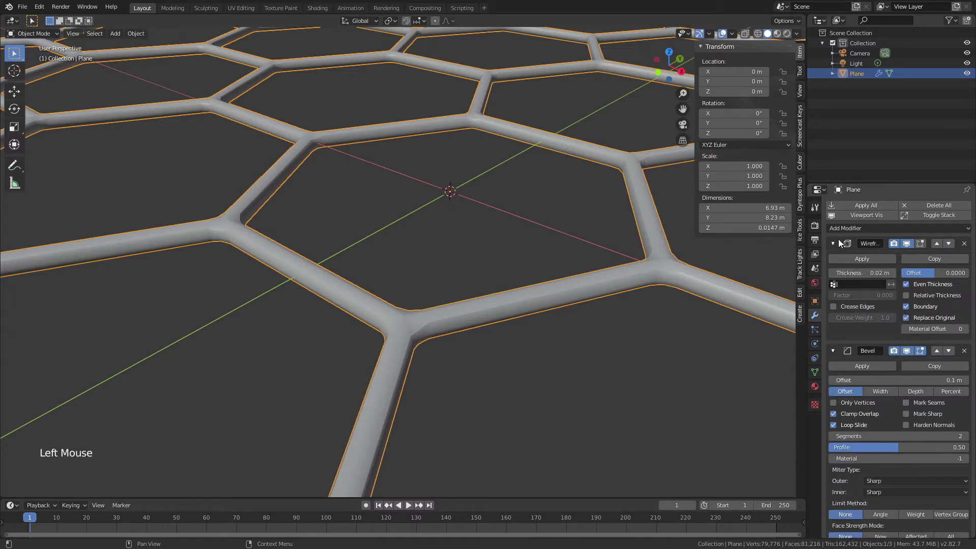
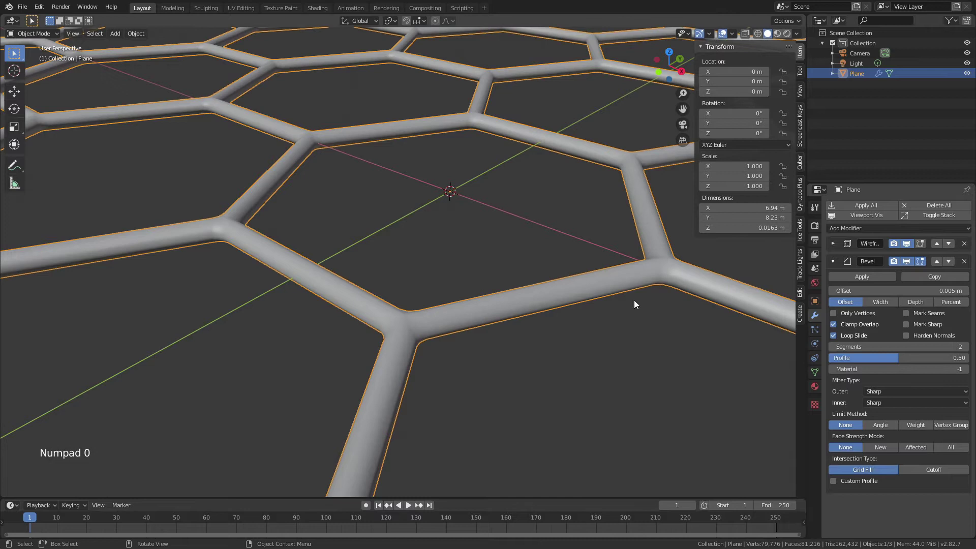
click(838, 247)
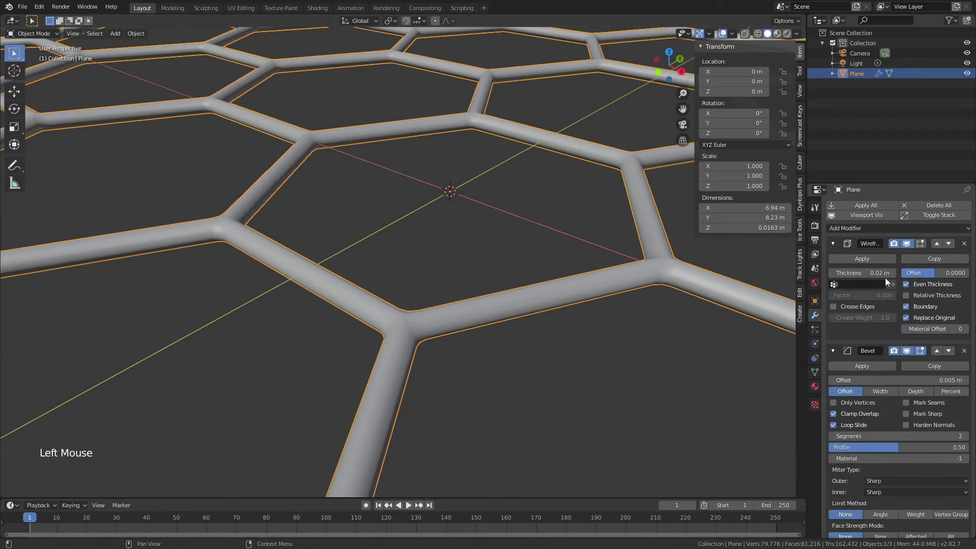
click(837, 246)
click(835, 264)
scroll(down, 3)
scroll(down, 3)
click(689, 409)
middle_click(453, 296)
scroll(down, 3)
scroll(down, 3)
click(843, 234)
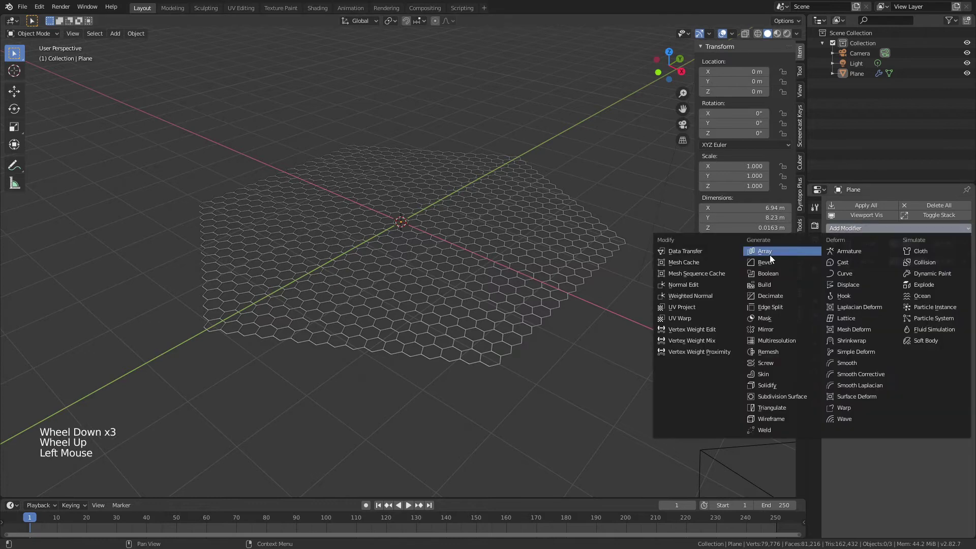
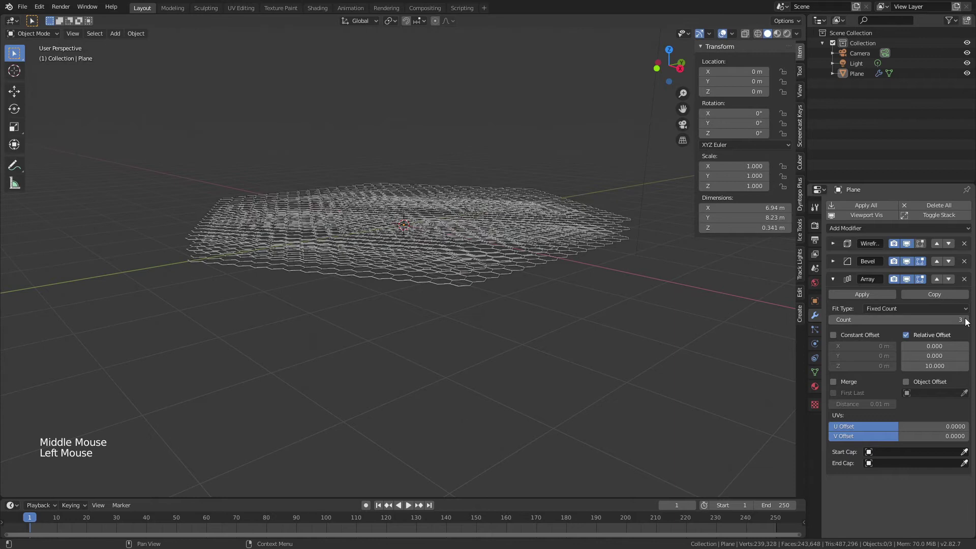
click(476, 290)
middle_click(467, 292)
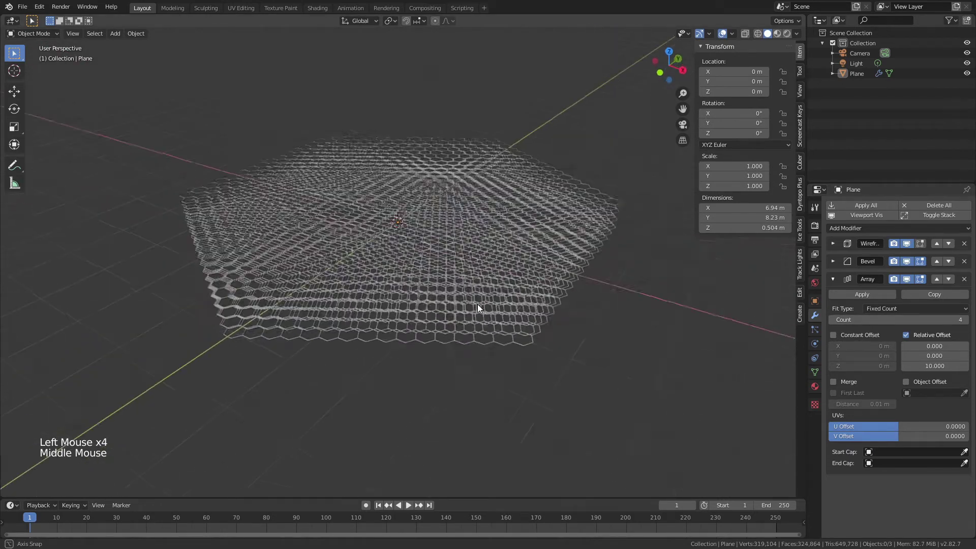
click(967, 283)
middle_click(434, 278)
Step: Add a Displace modifier at the top of the stack with a new Clouds texture
click(848, 230)
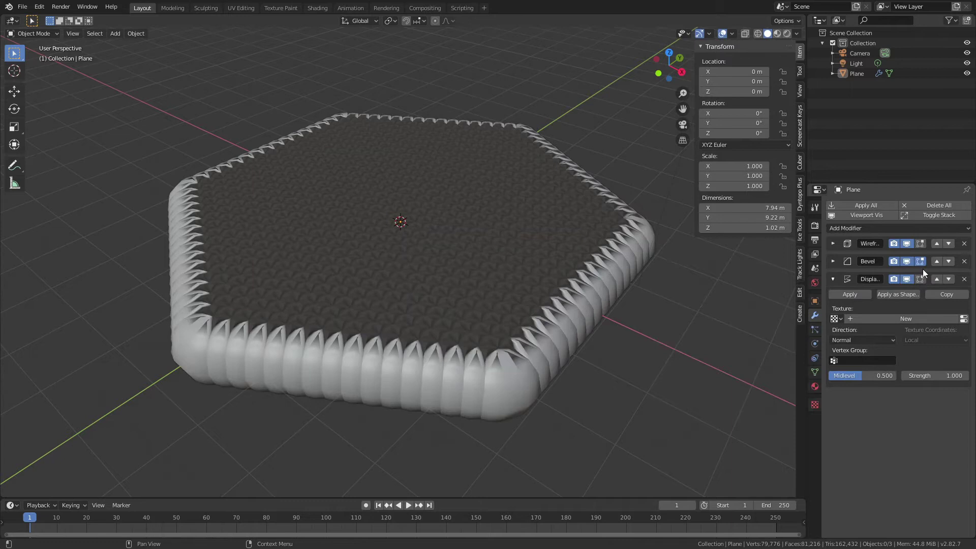
click(941, 279)
click(940, 265)
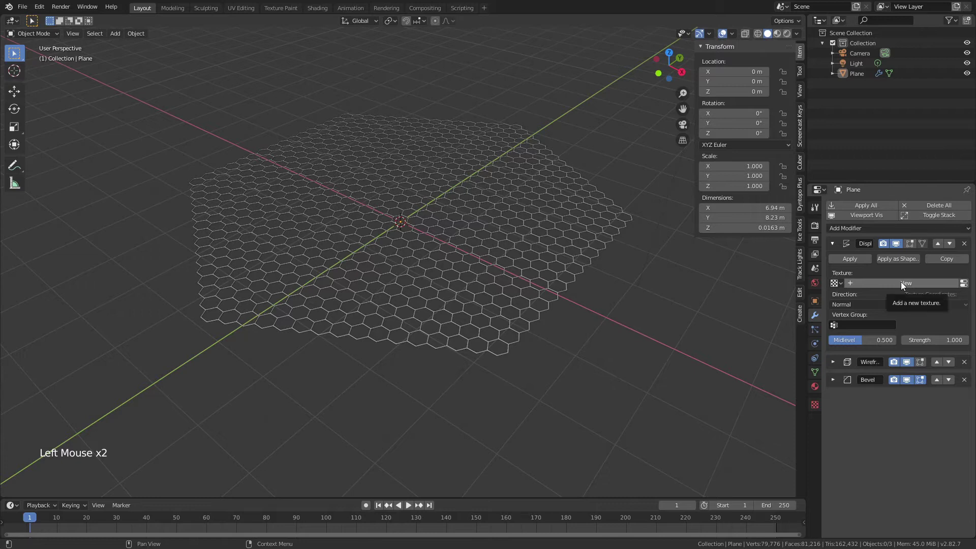
click(903, 286)
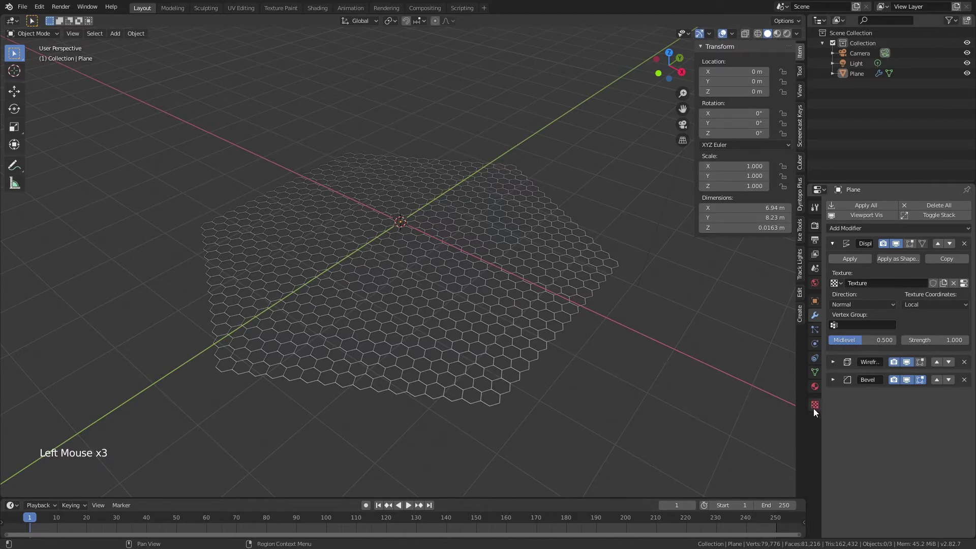
click(815, 411)
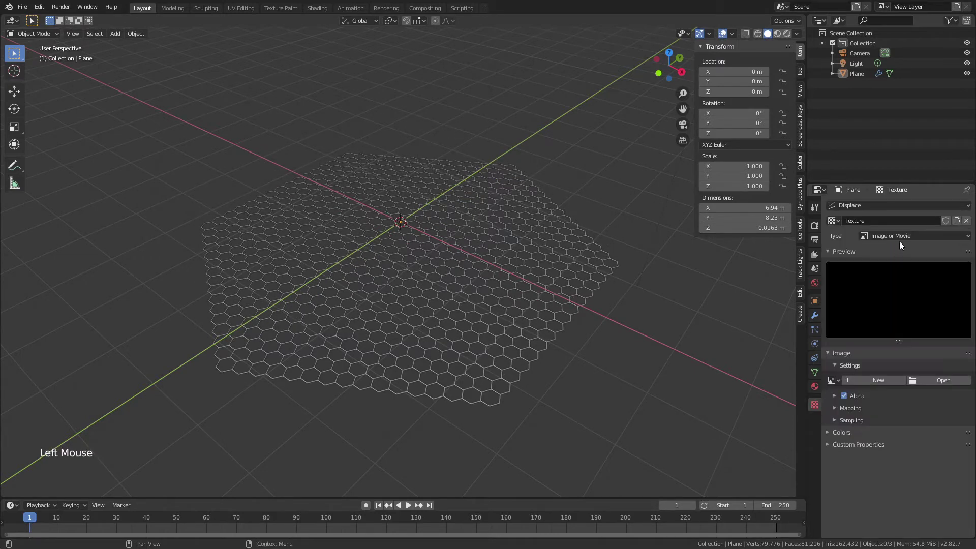
click(898, 237)
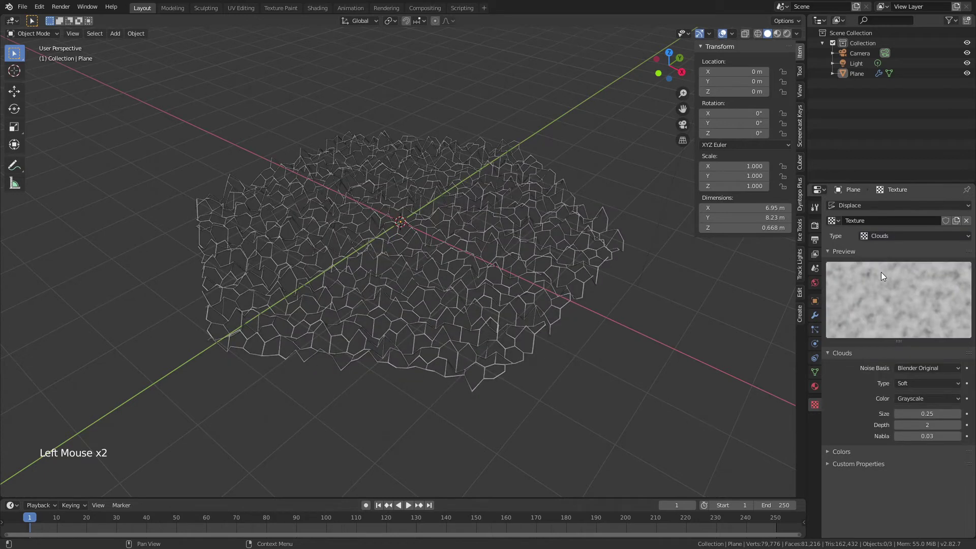
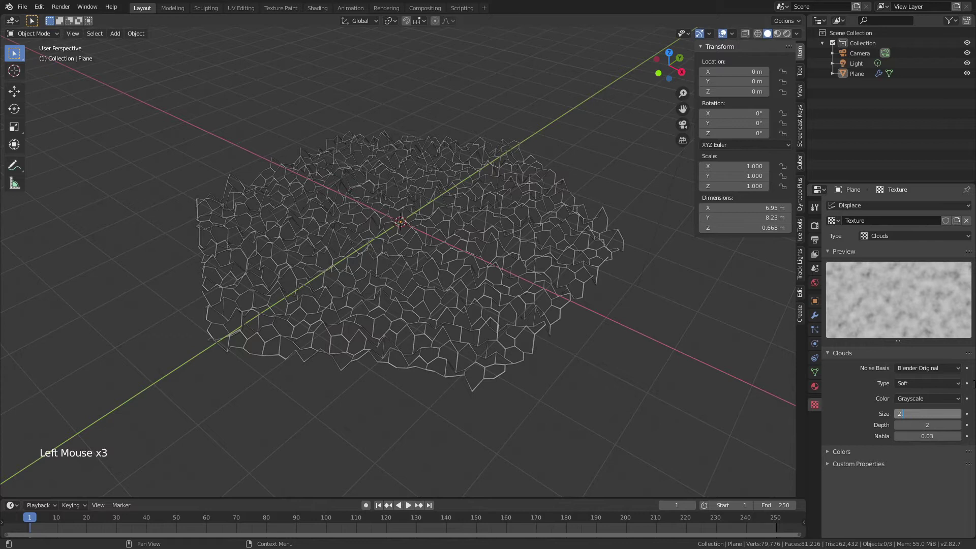
Step: Set the Clouds size to about 3.30 and keep the displacement strength at 1
middle_click(658, 334)
scroll(up, 3)
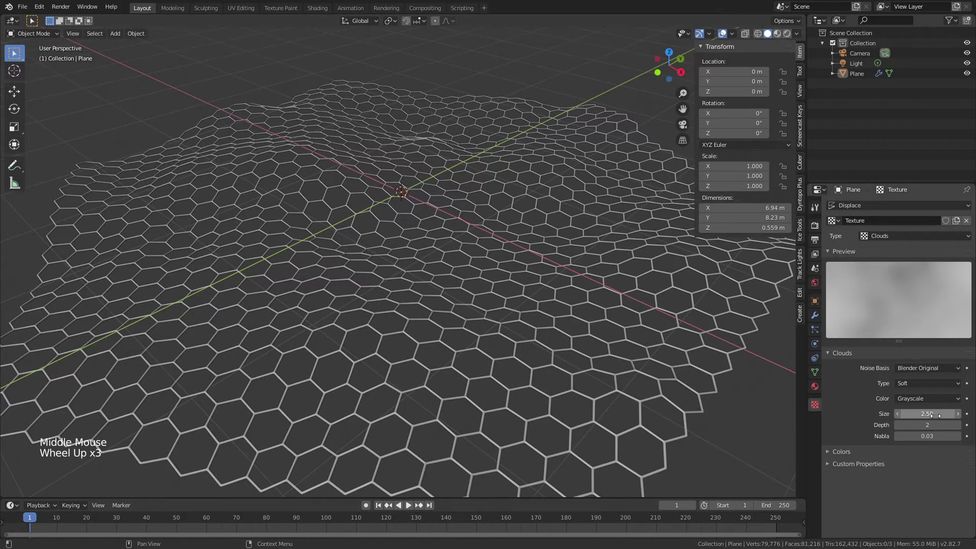
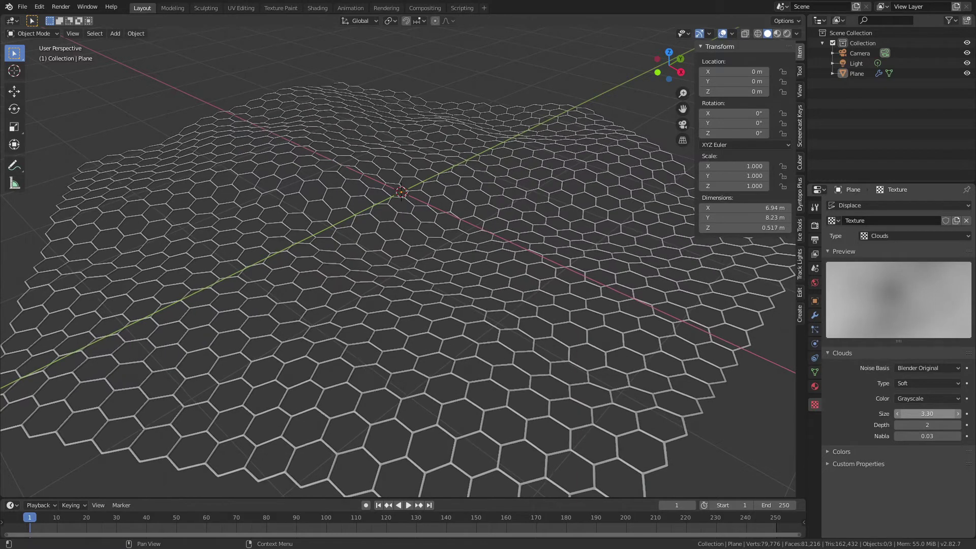
scroll(down, 3)
middle_click(430, 288)
click(814, 315)
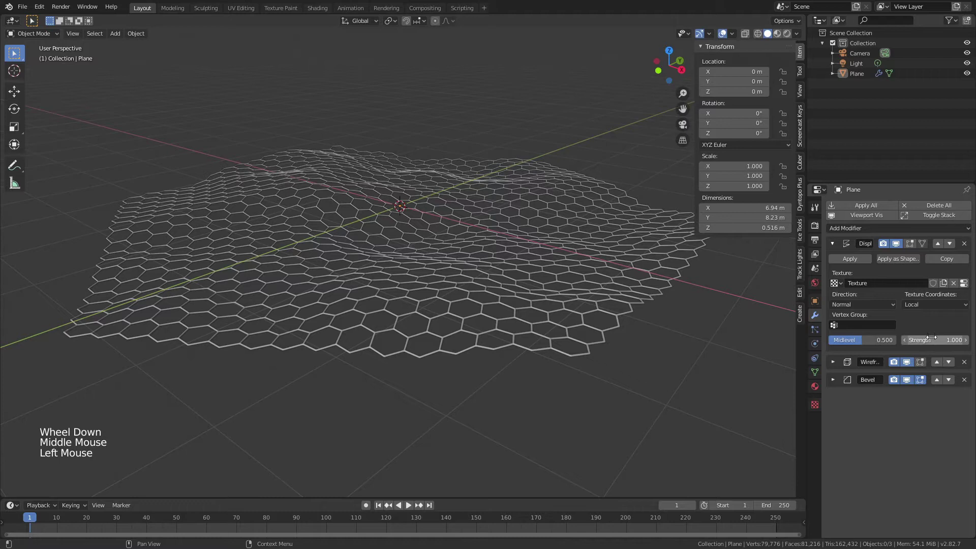
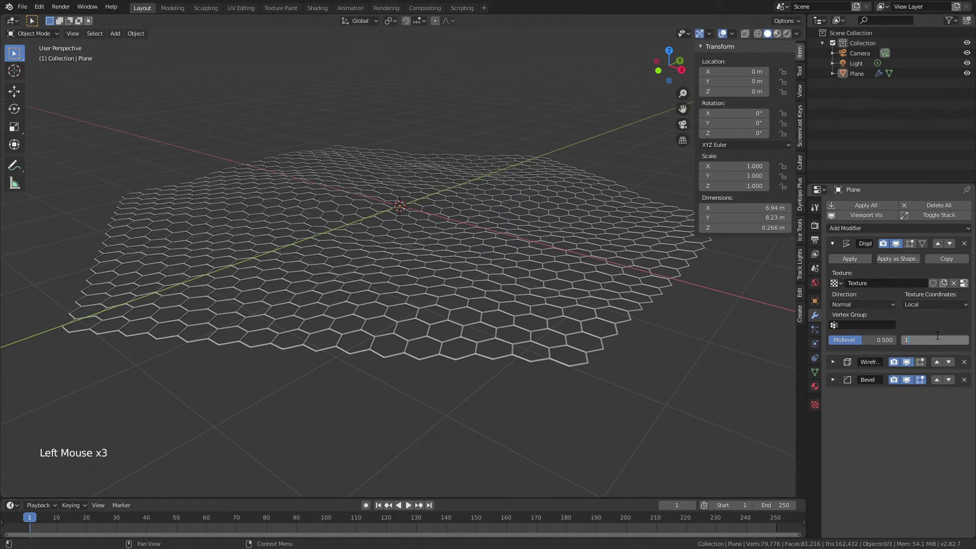
click(744, 348)
middle_click(499, 245)
middle_click(478, 244)
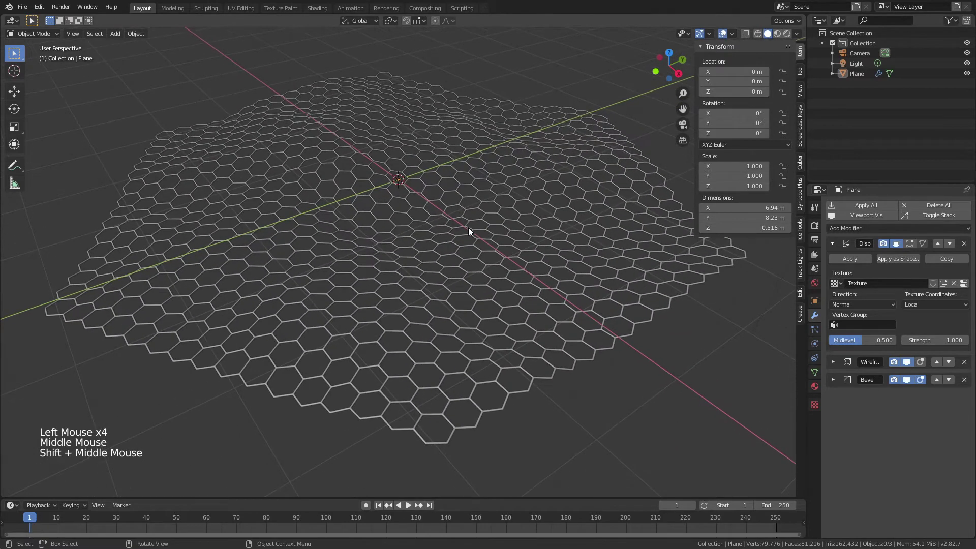
Step: Add a UV sphere with a Subdivision Surface modifier, shade it smooth and move it aside
key(n)
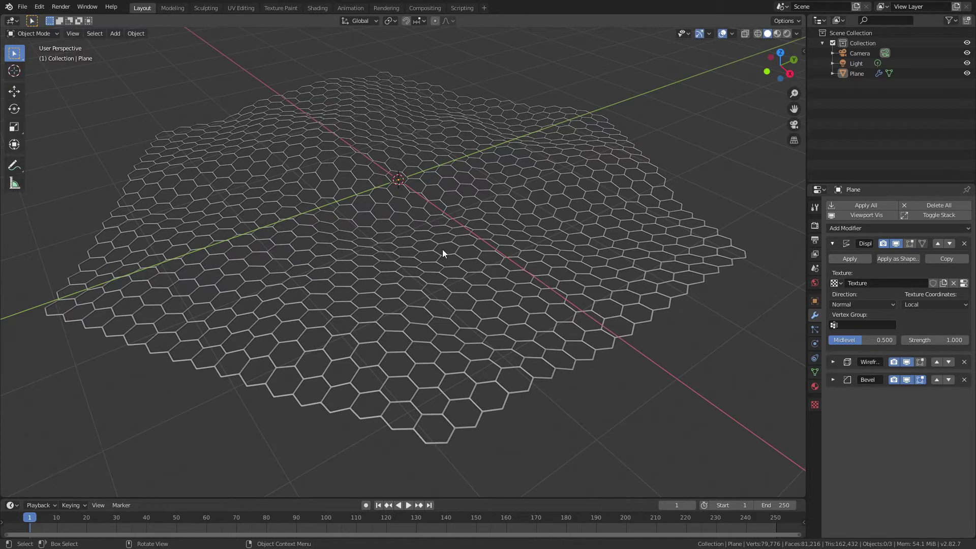
scroll(down, 3)
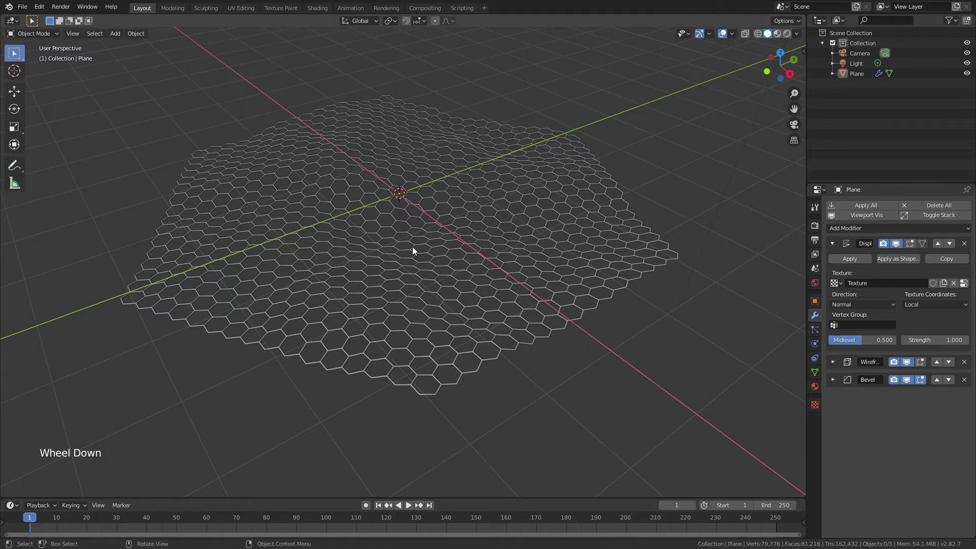
key(shift+a)
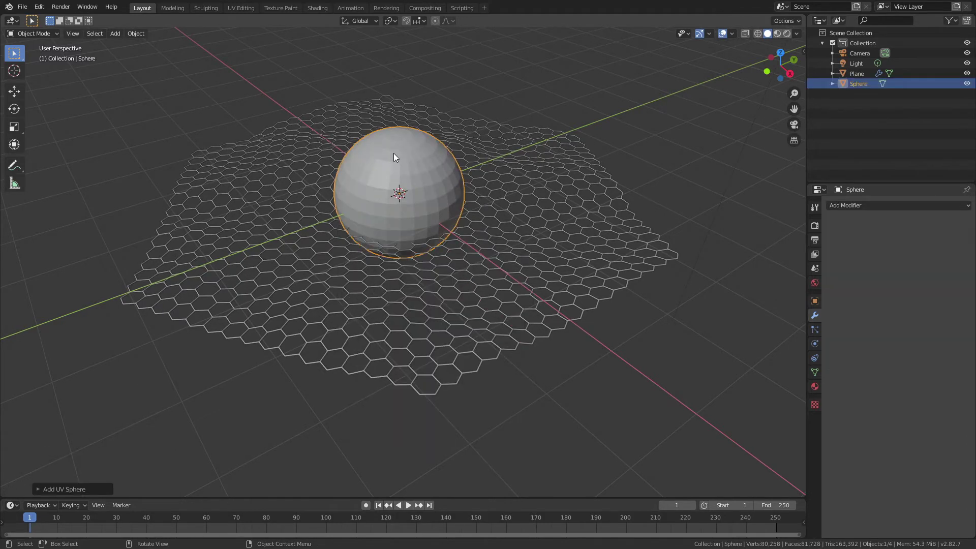
click(879, 210)
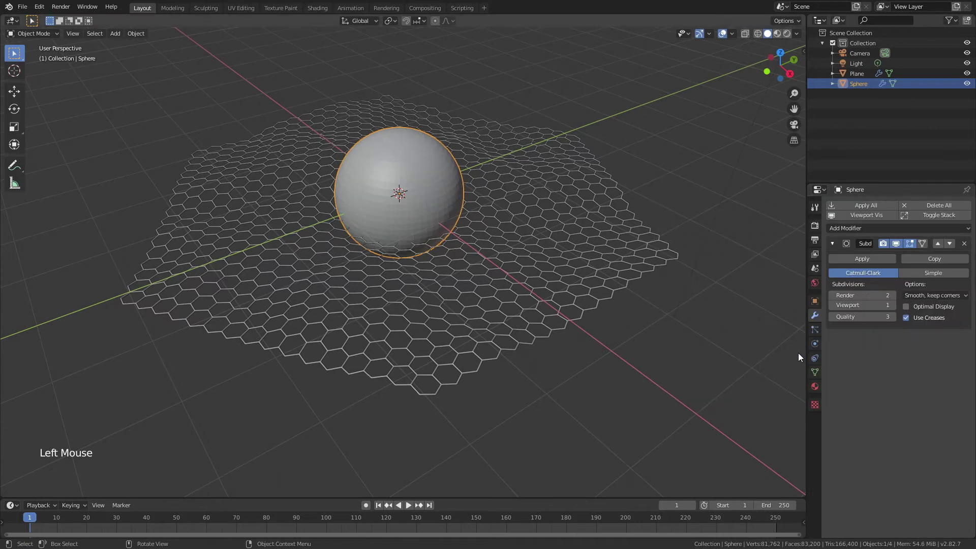
right_click(451, 179)
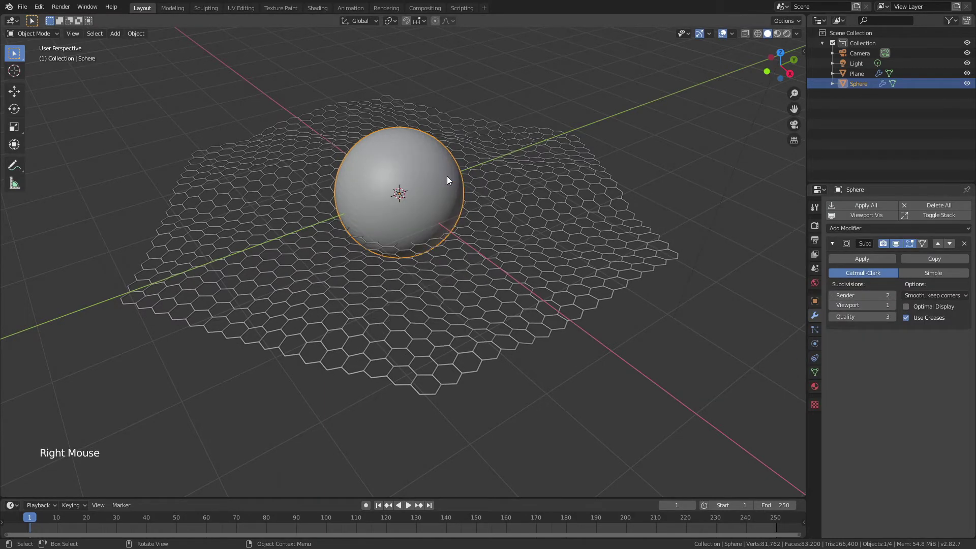
key(g)
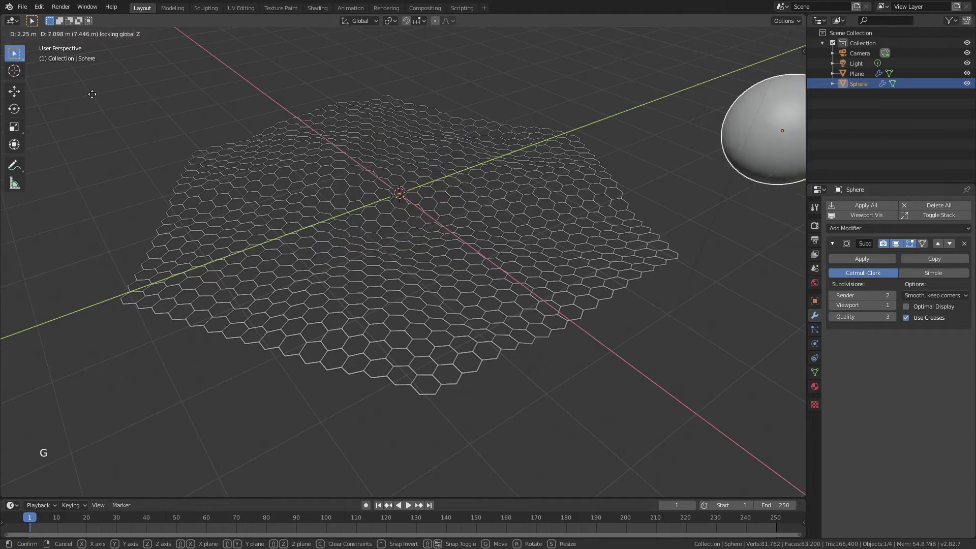
Step: Select the lattice plane, enter Edit Mode and select all its vertices
click(363, 249)
scroll(up, 3)
click(834, 249)
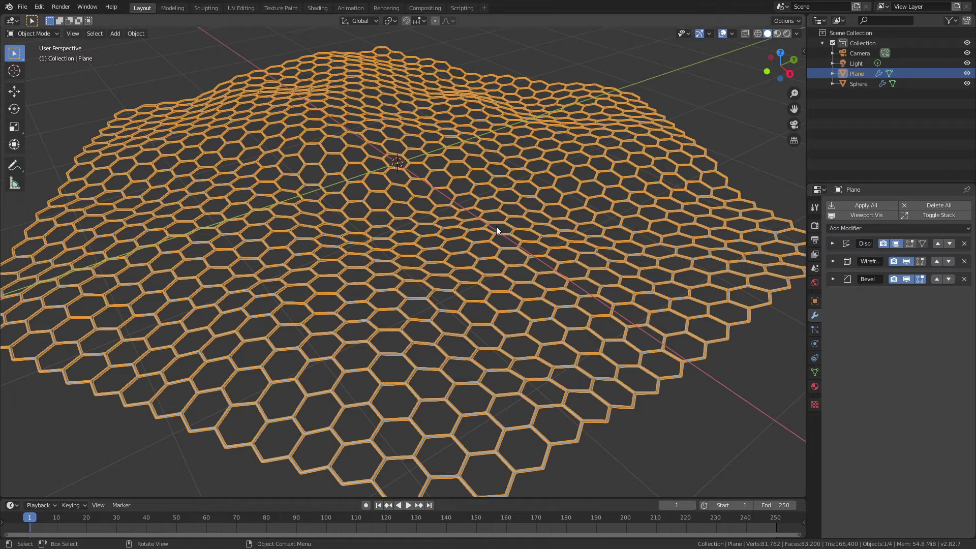
key(Tab)
key(1)
scroll(down, 3)
key(a)
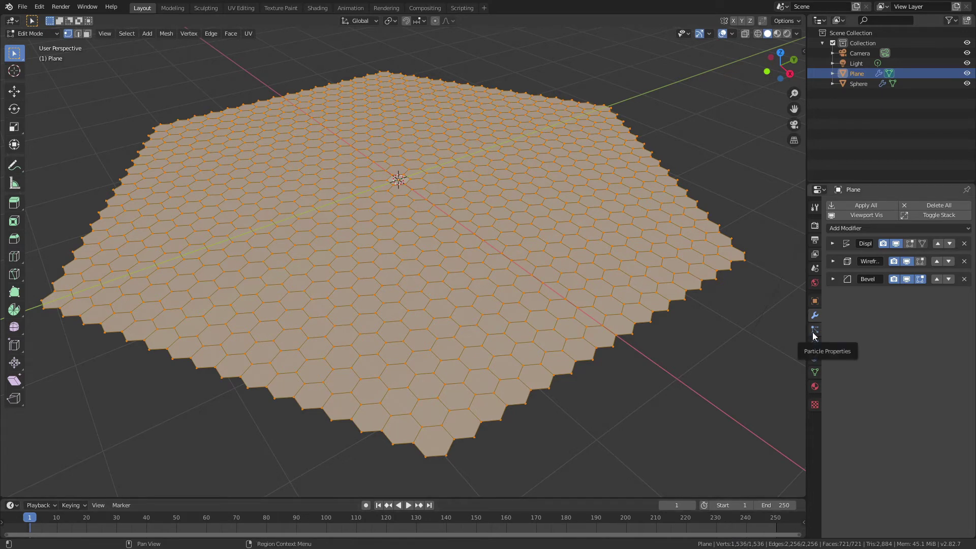
Step: Add a hair particle system with 1536 particles emitted from vertices, using the modifier stack, random order off
click(816, 335)
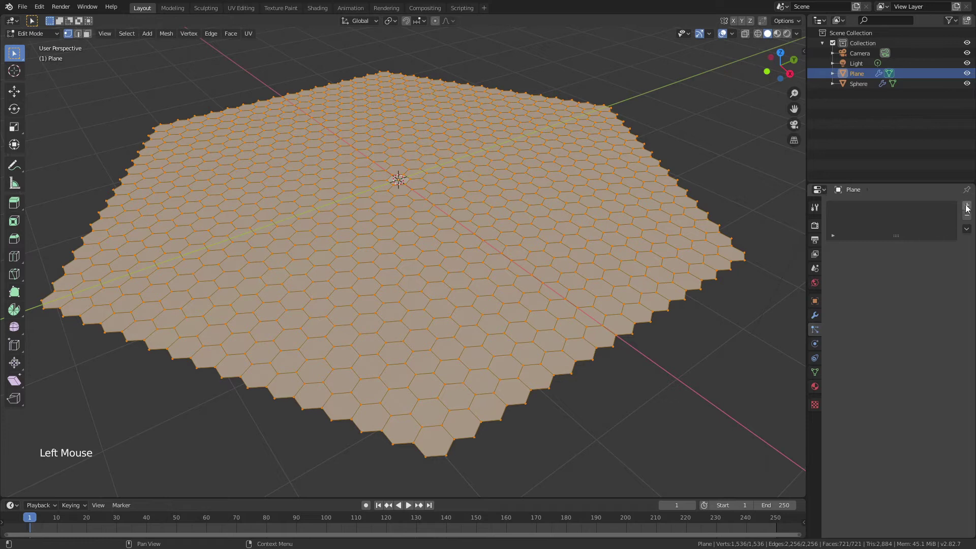
click(969, 208)
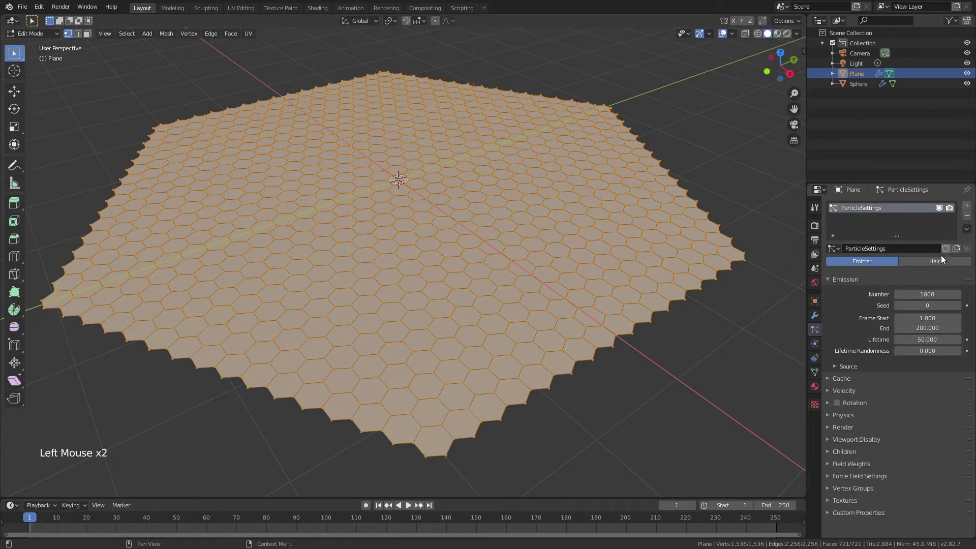
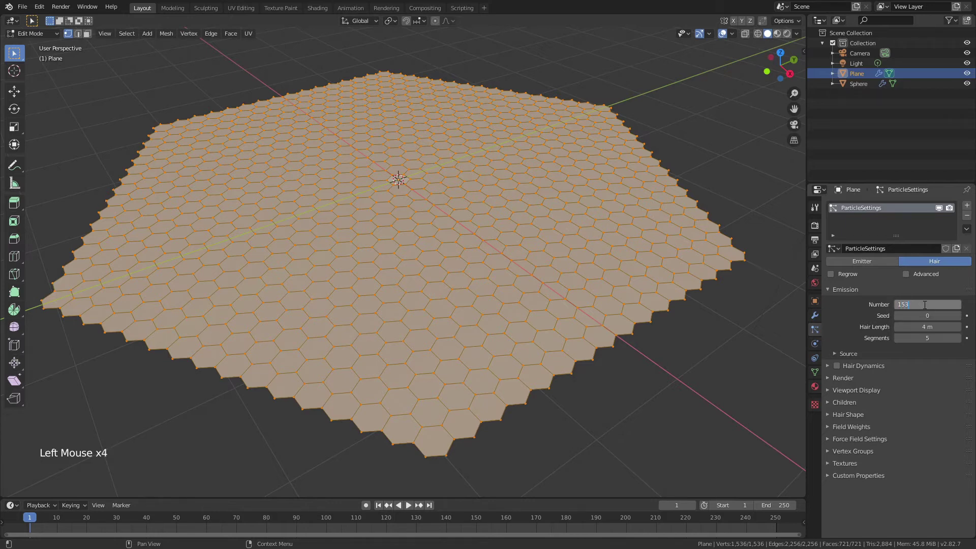
click(841, 357)
click(918, 373)
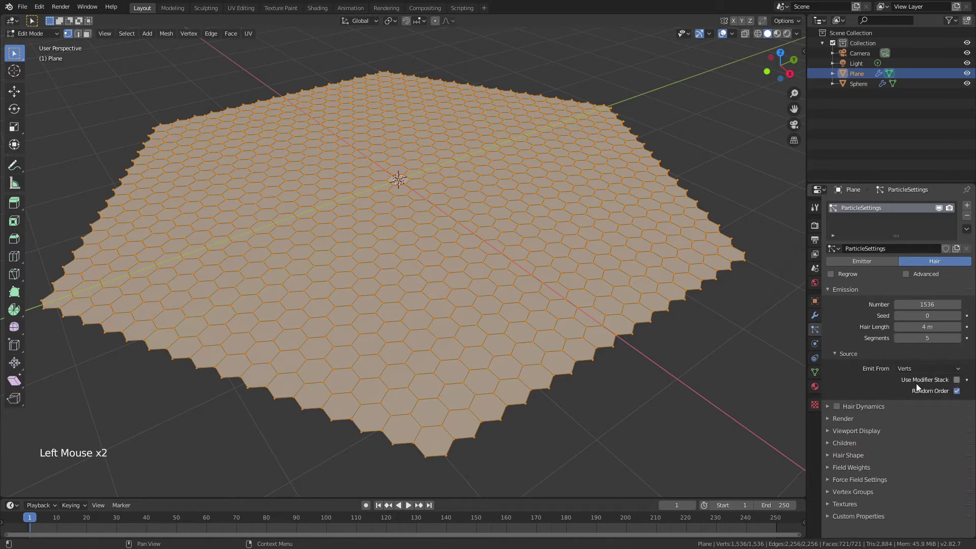
click(960, 384)
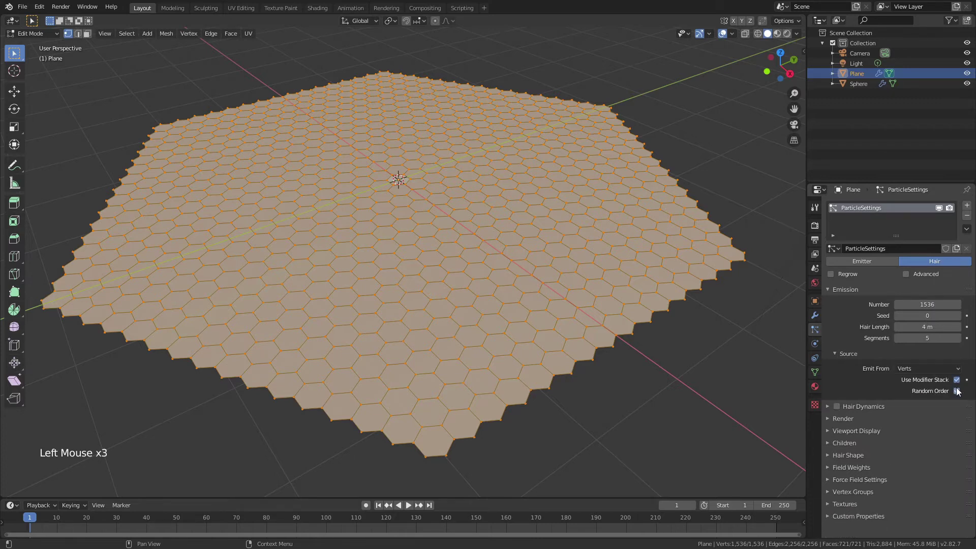
click(959, 395)
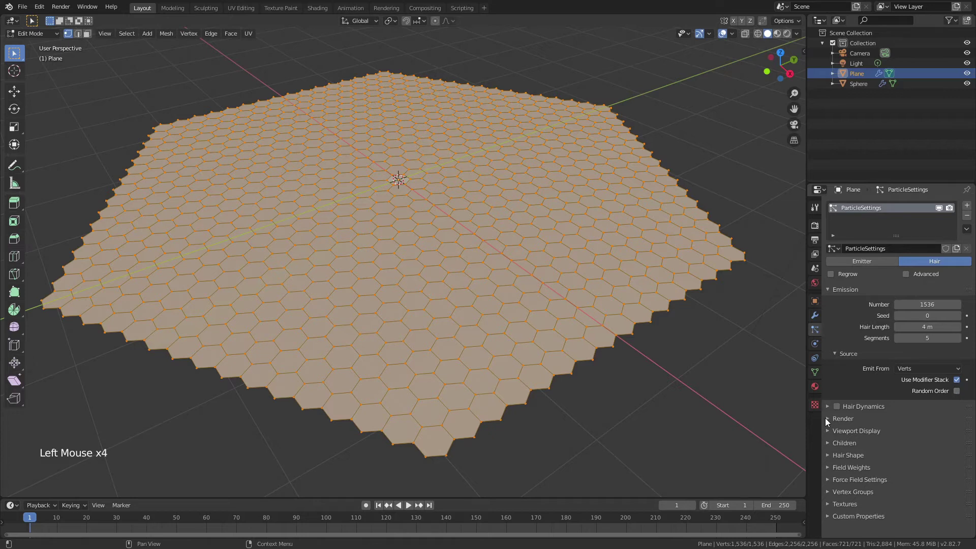
Step: Render the particles as the Sphere object
click(832, 422)
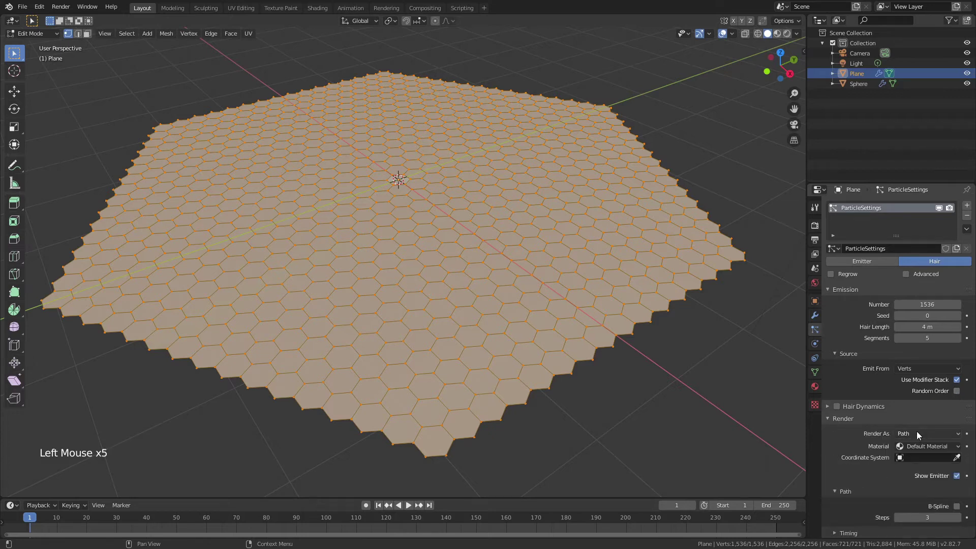
click(919, 434)
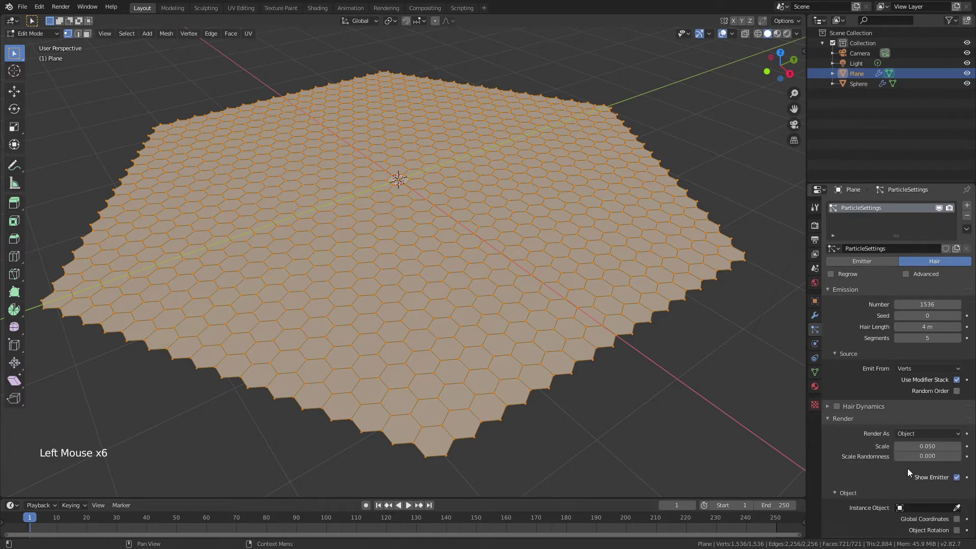
click(938, 508)
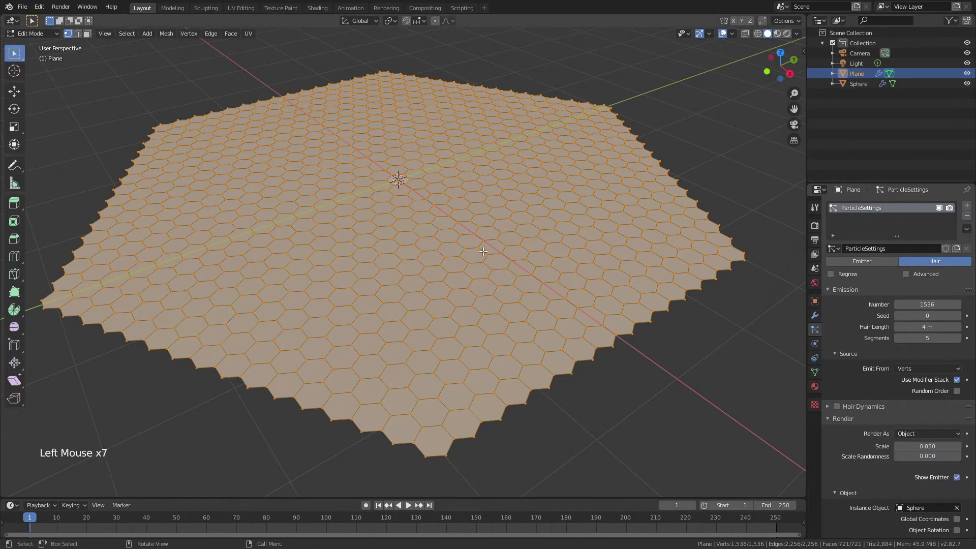
Step: Return to object mode and review the 0.010-scale sphere atoms on the honeycomb nodes
key(Tab)
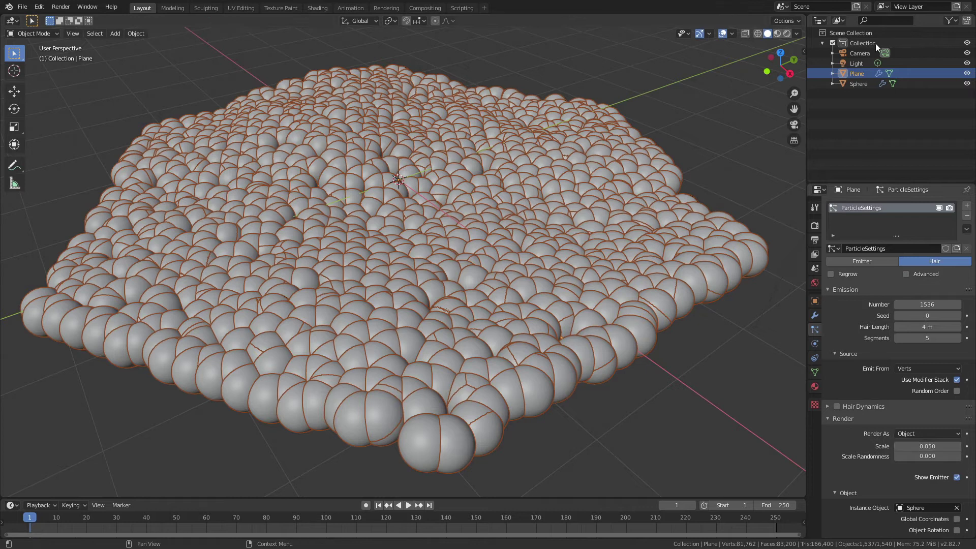
scroll(down, 3)
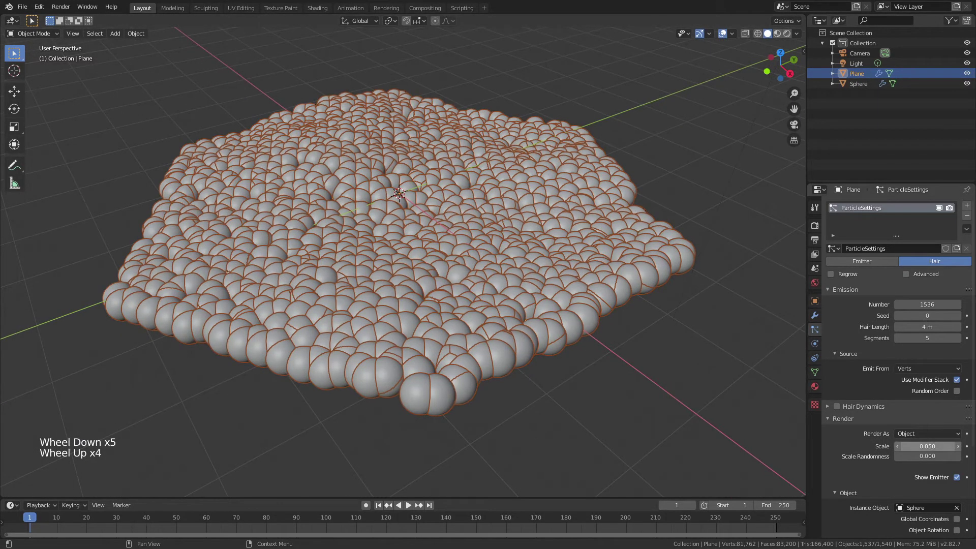
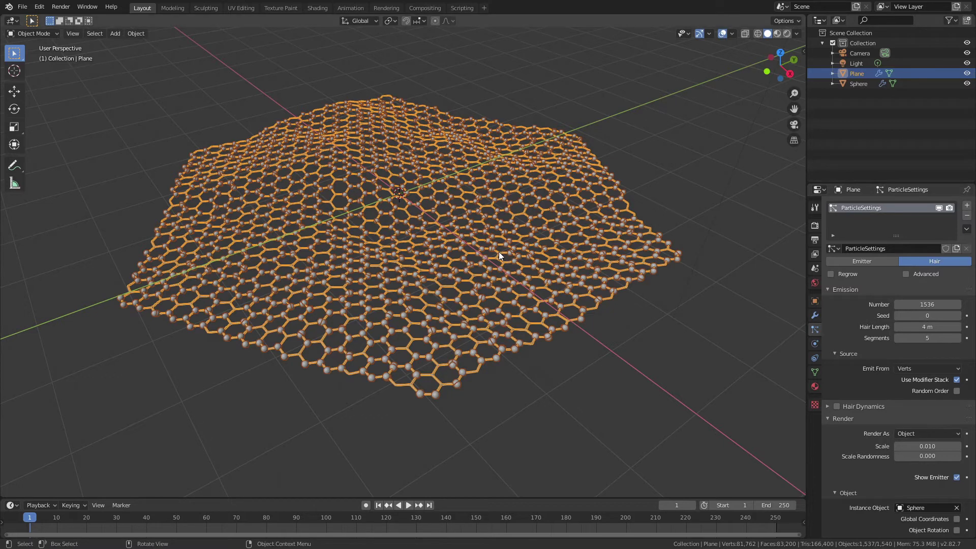
scroll(up, 3)
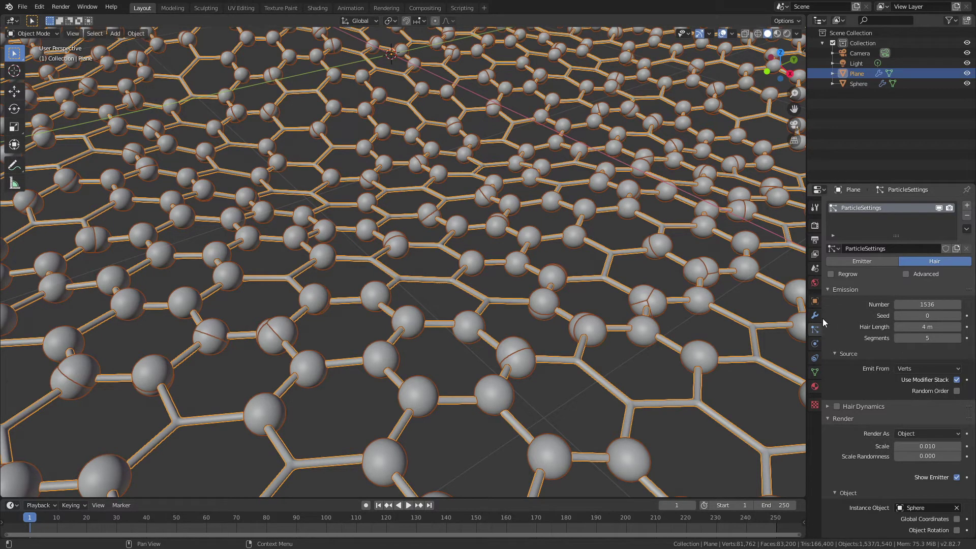
Step: Reorder the ParticleSettings modifier to sit directly below Displace, above Wireframe and Bevel
click(817, 317)
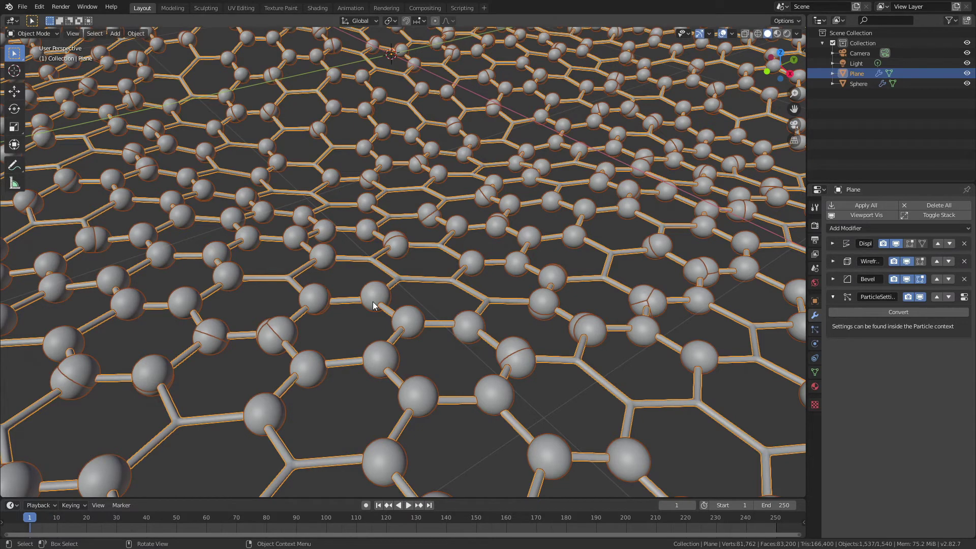
click(935, 299)
click(938, 281)
scroll(down, 3)
click(433, 185)
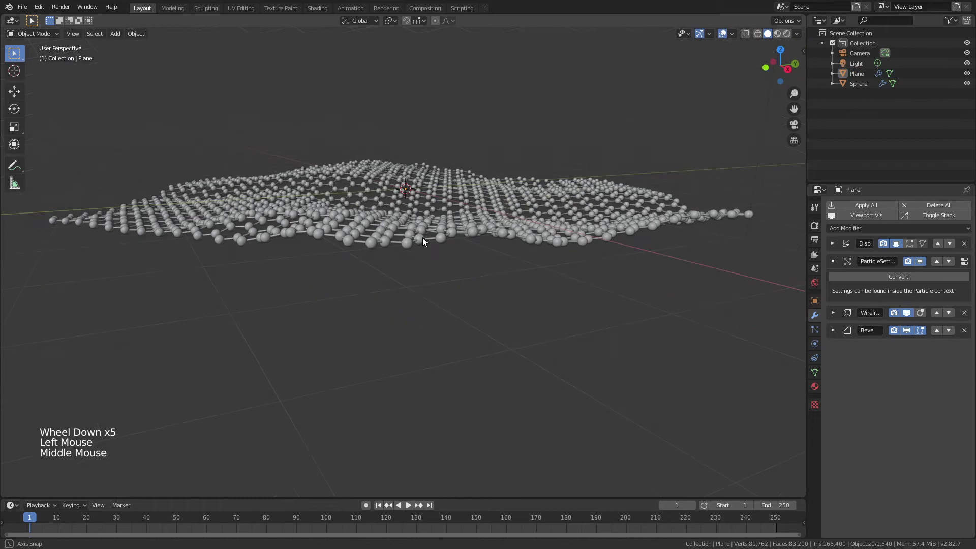
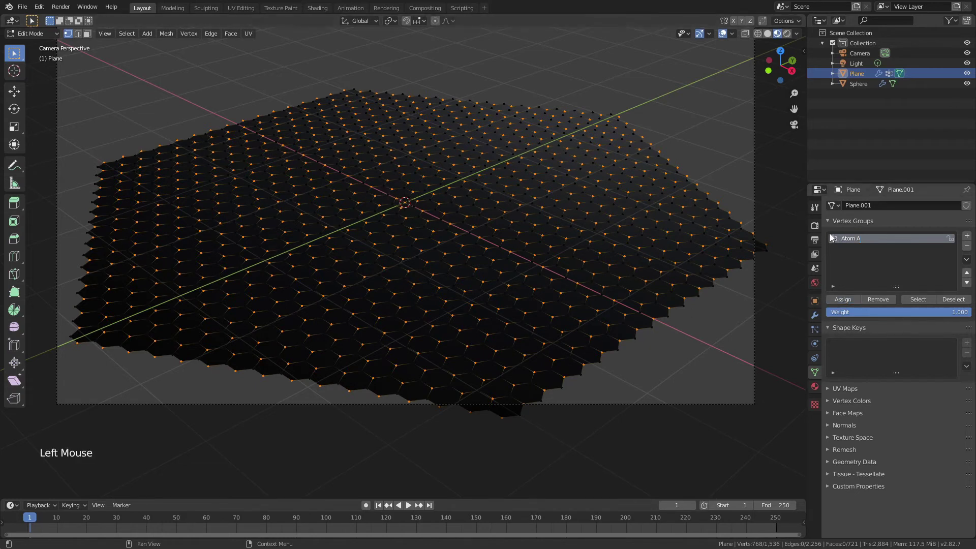
Step: Invert the selection and assign those vertices to a new vertex group named Atom B
key(ctrl+i)
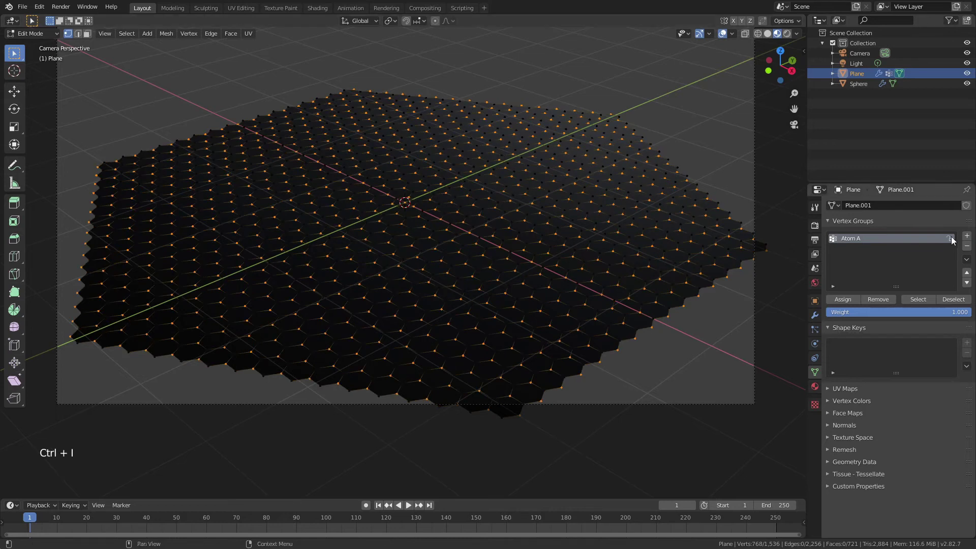
click(968, 239)
double_click(846, 252)
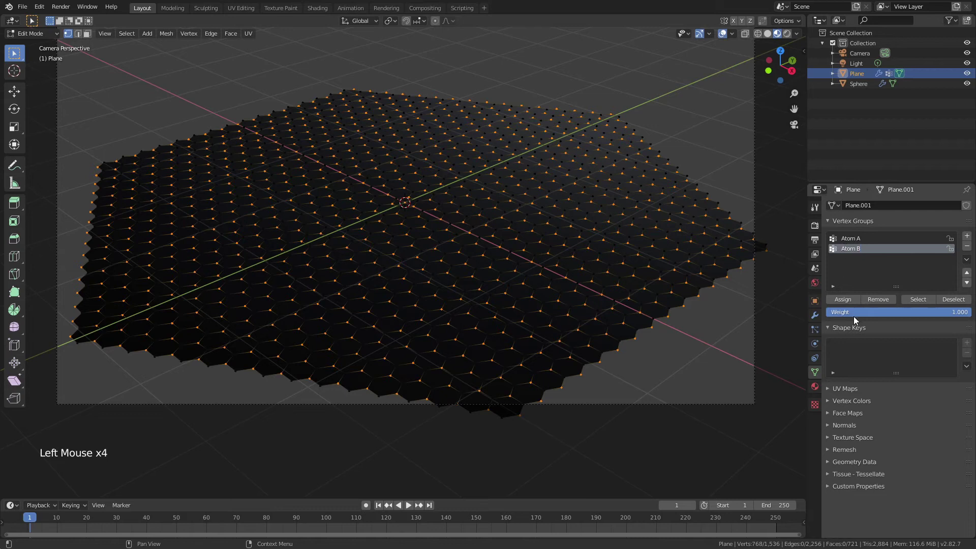
click(844, 303)
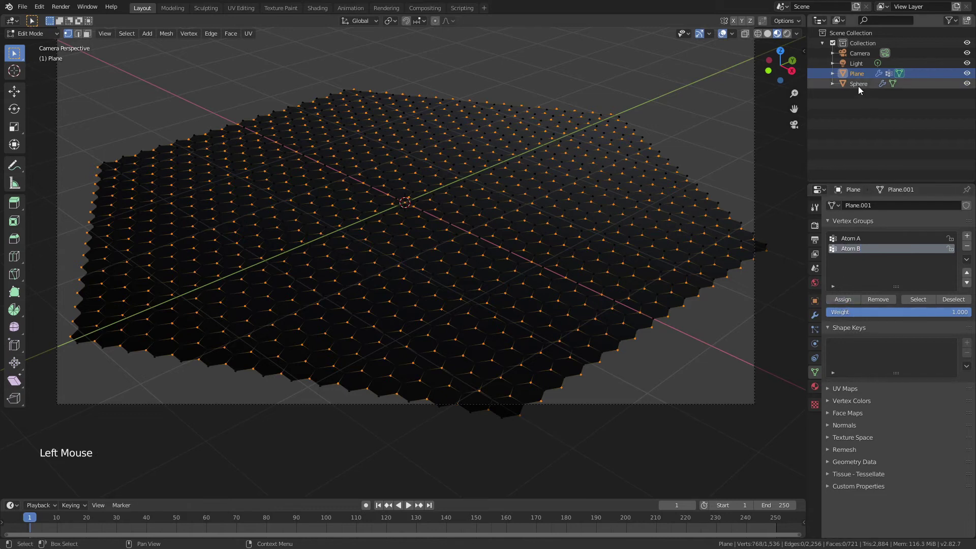
Step: Rename the plane to Graphene Sheet and the sphere to Atom A in the Outliner
double_click(861, 80)
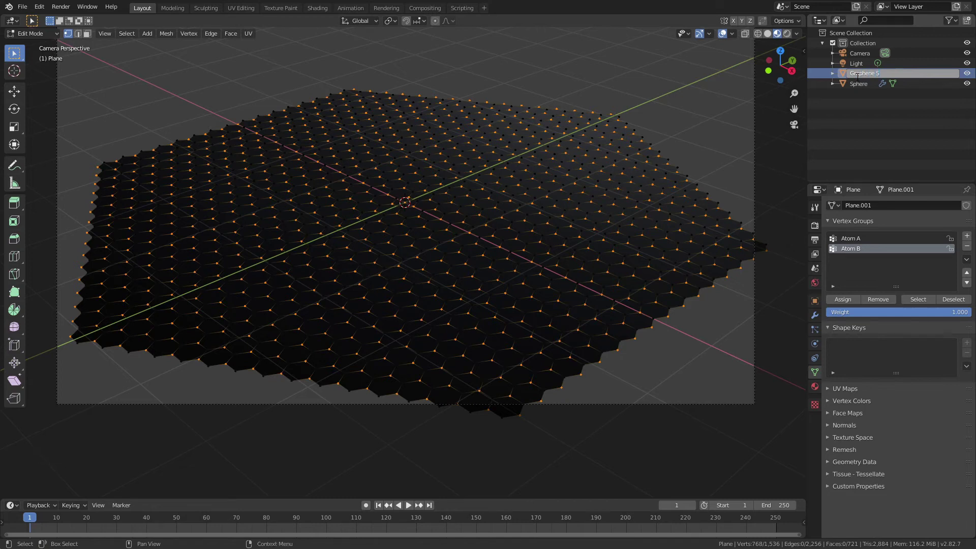
key(e)
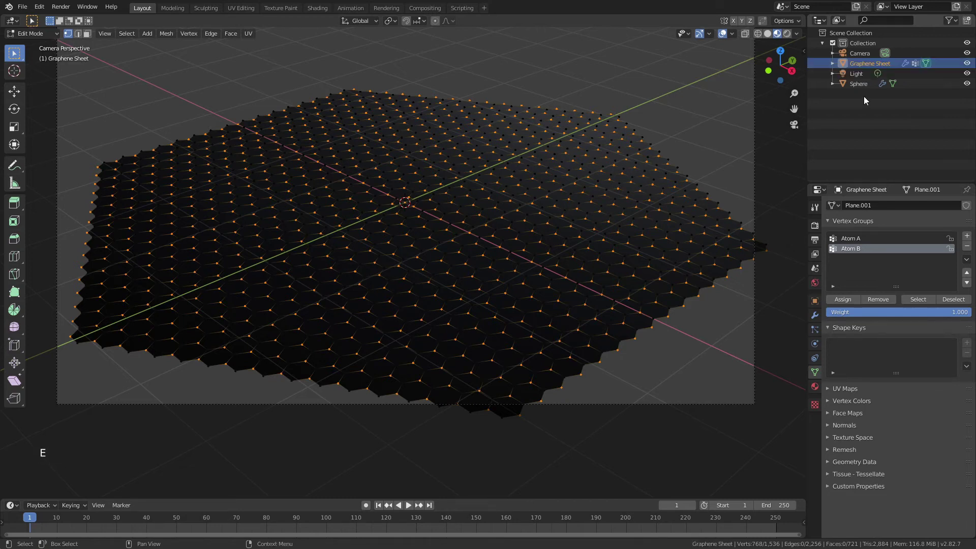
click(859, 90)
double_click(859, 90)
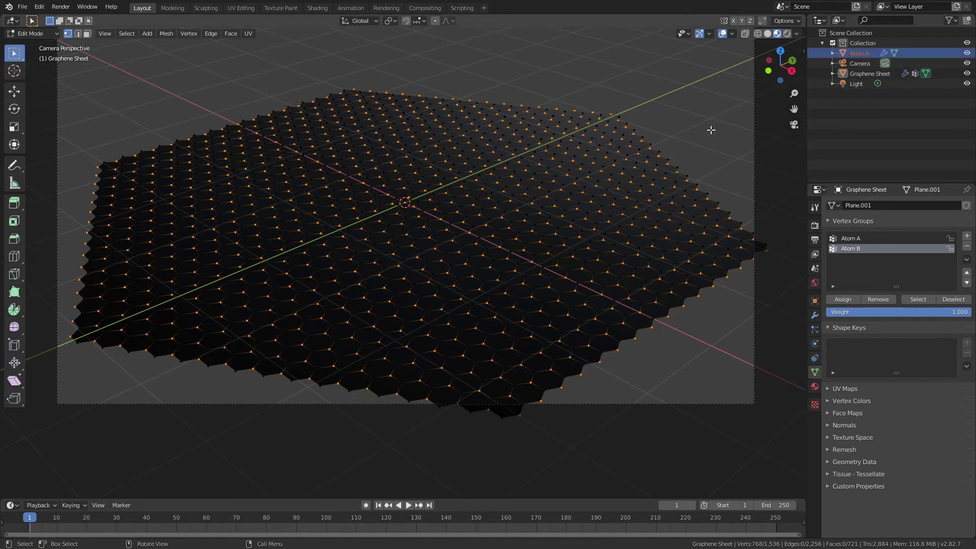
Step: Duplicate the Atom A sphere in object mode and name the copy Atom B
key(Tab)
middle_click(594, 131)
scroll(down, 3)
scroll(down, 3)
middle_click(592, 180)
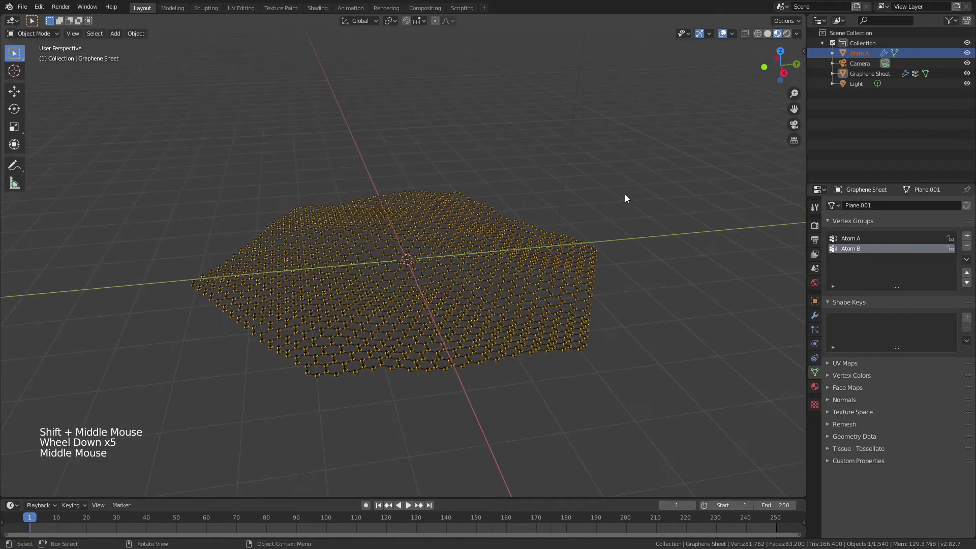
middle_click(494, 130)
scroll(down, 3)
scroll(down, 3)
key(shift+d)
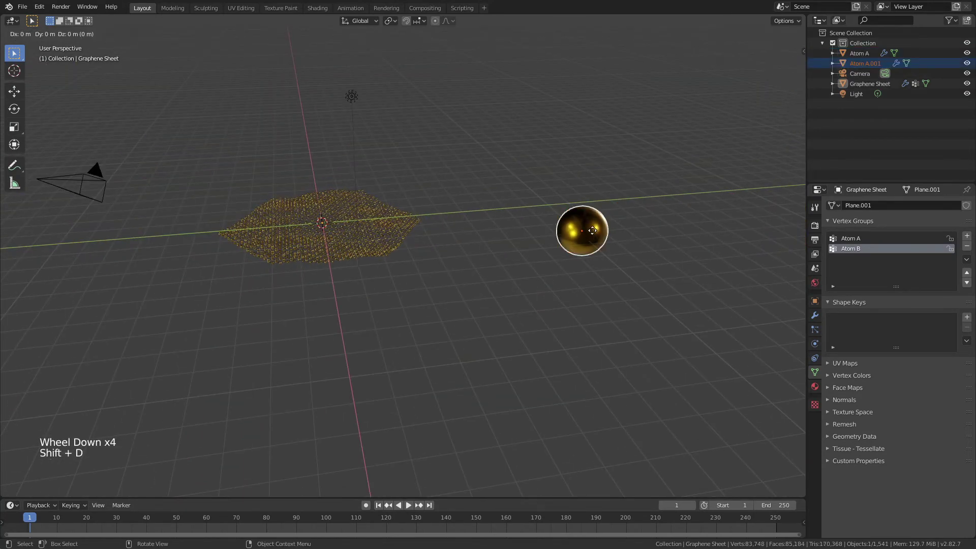
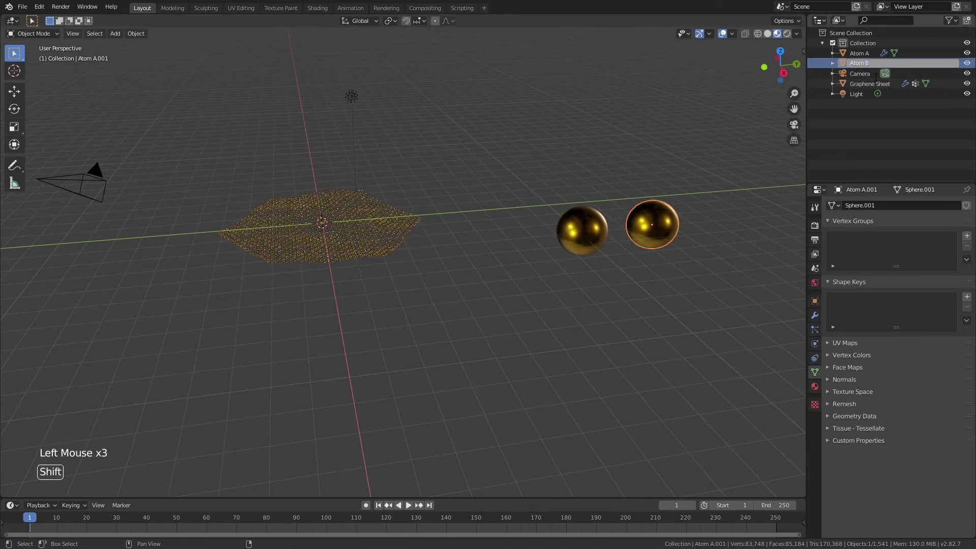
click(750, 348)
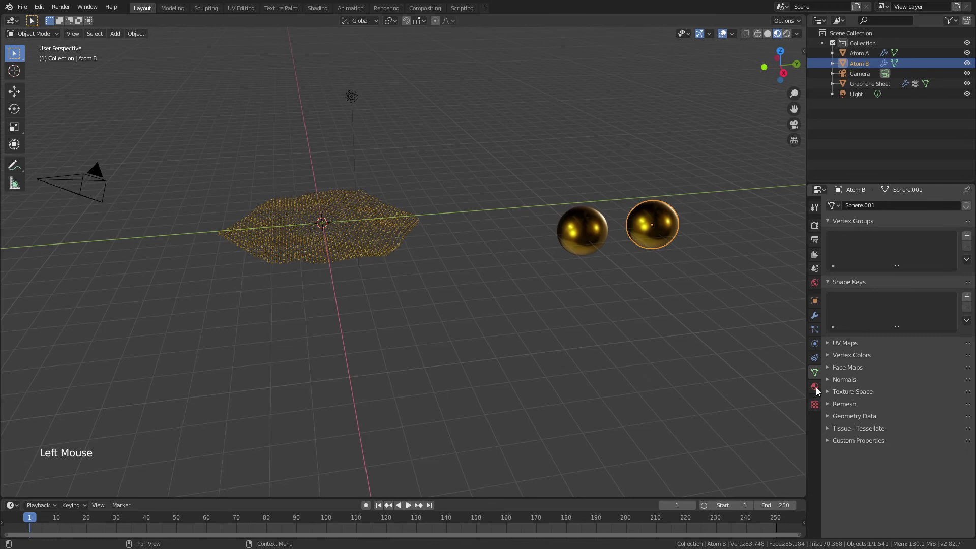
Step: Give Atom B its own single-user material with a red base colour, then view through the camera
click(818, 392)
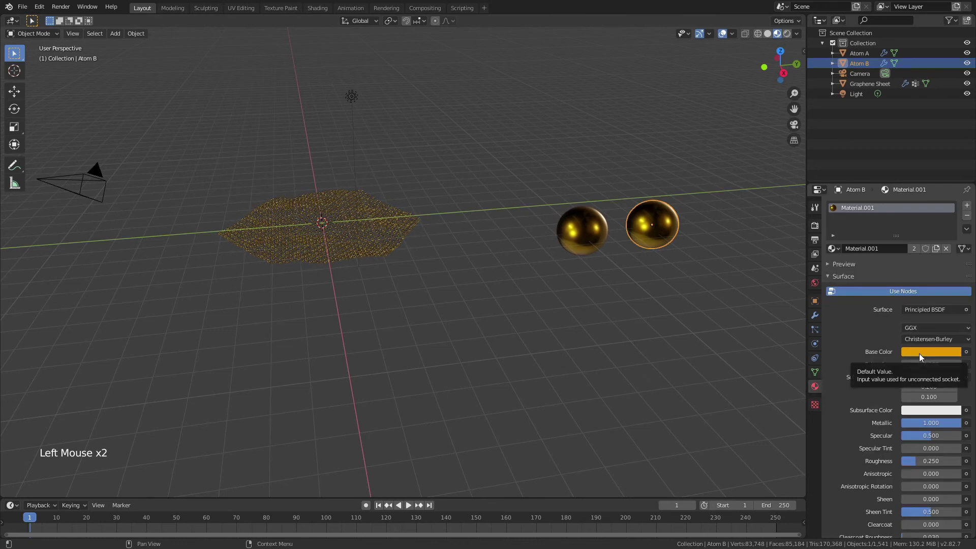
click(919, 266)
click(924, 342)
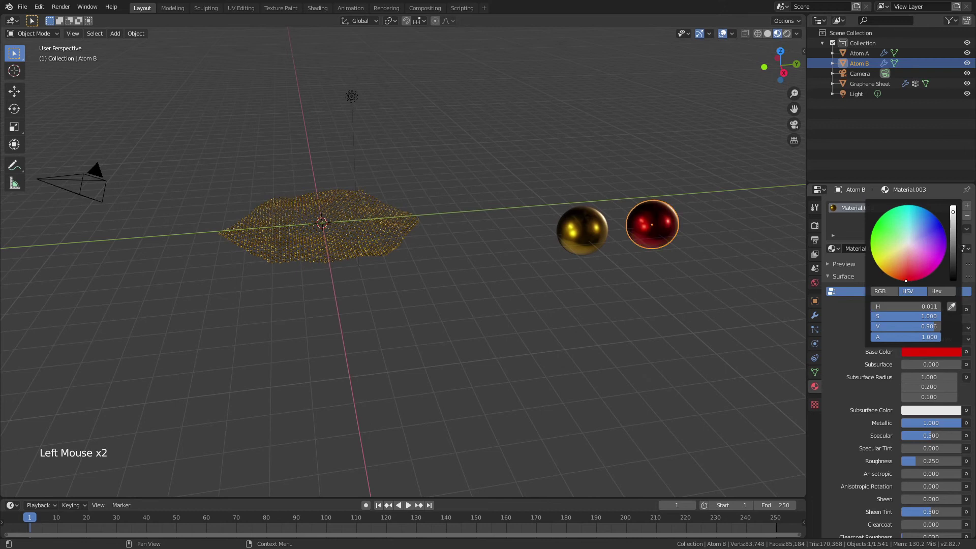
click(351, 296)
scroll(up, 3)
key(KP_0)
scroll(up, 3)
Step: Limit the first hair system's density to the Atom A vertex group and add a second particle system
click(278, 263)
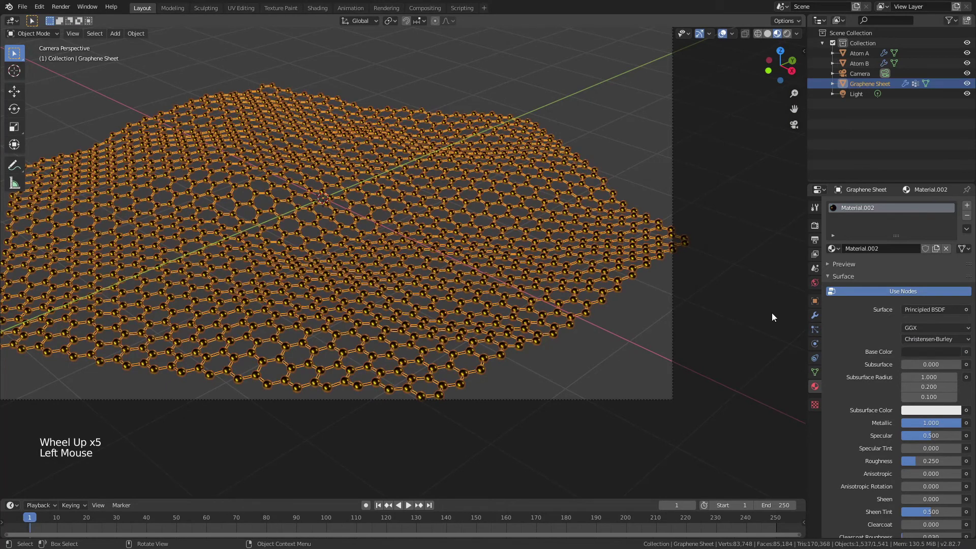
click(817, 331)
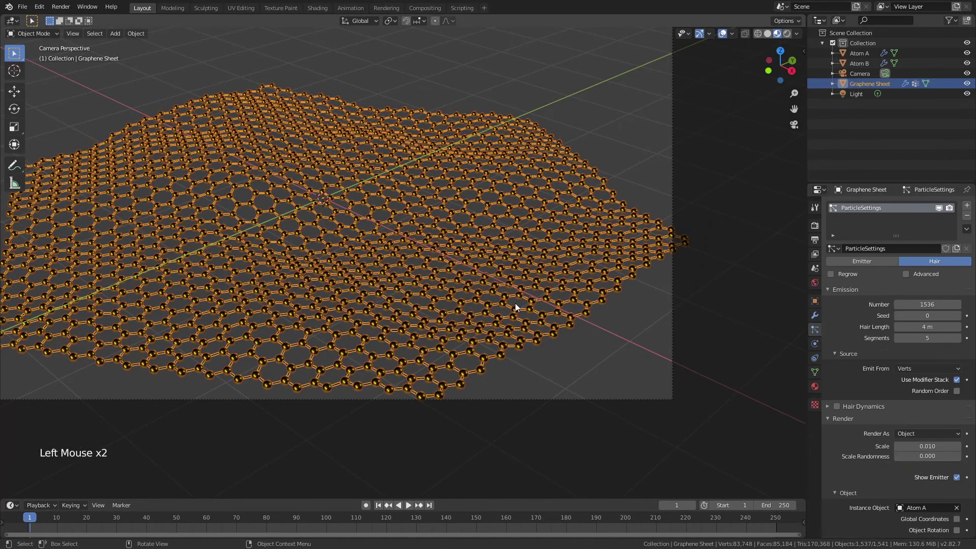
key(Tab)
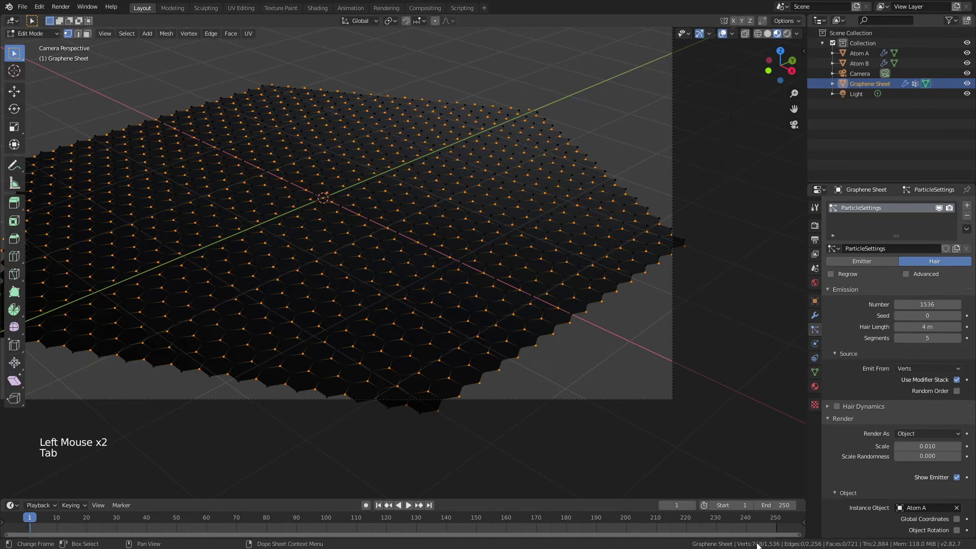
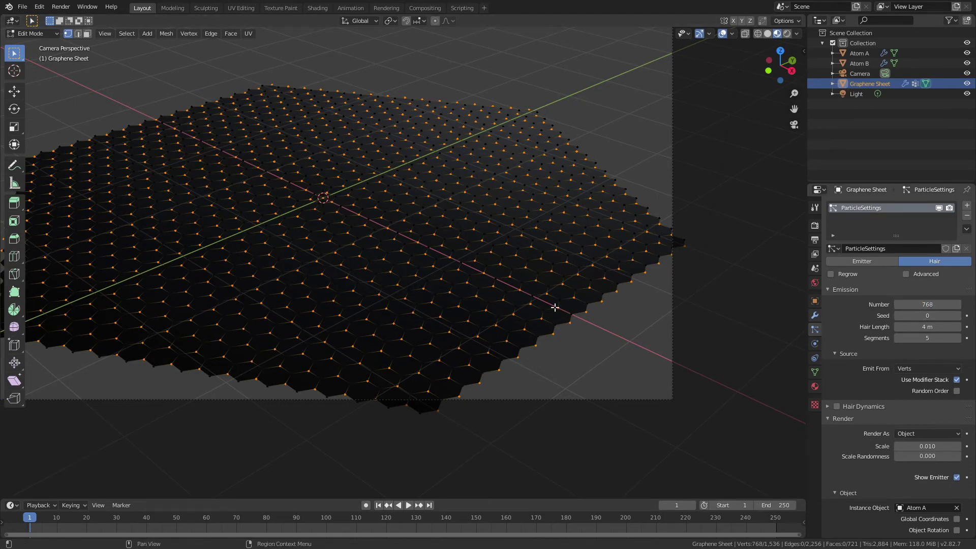
key(Tab)
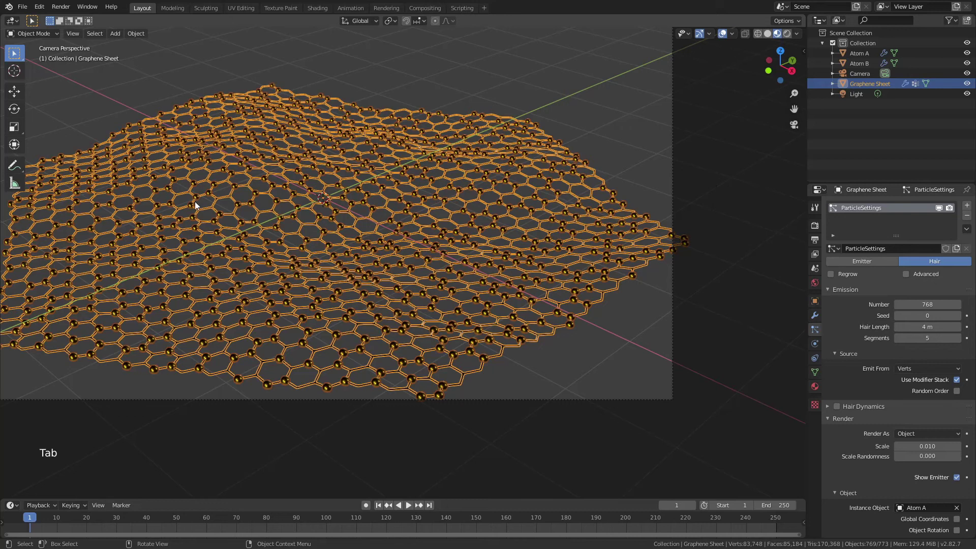
scroll(down, 3)
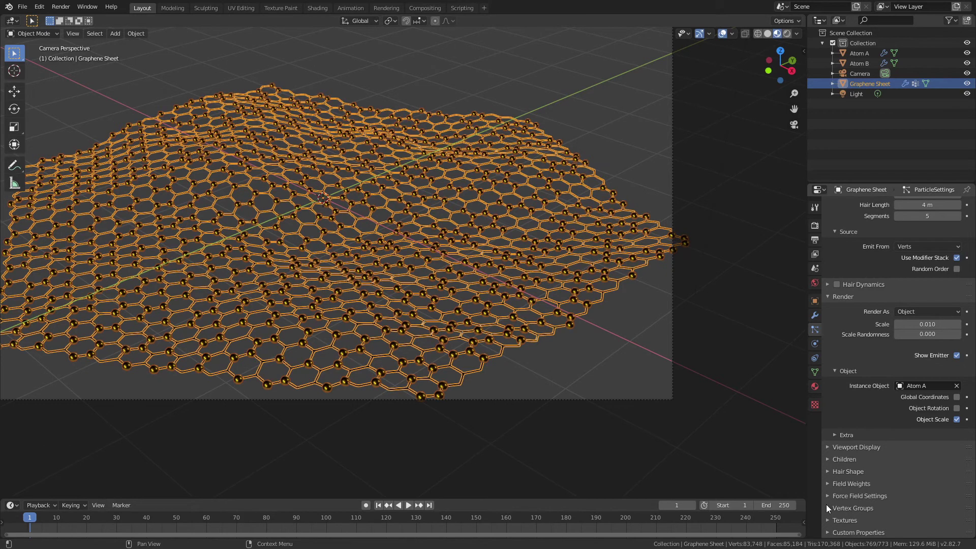
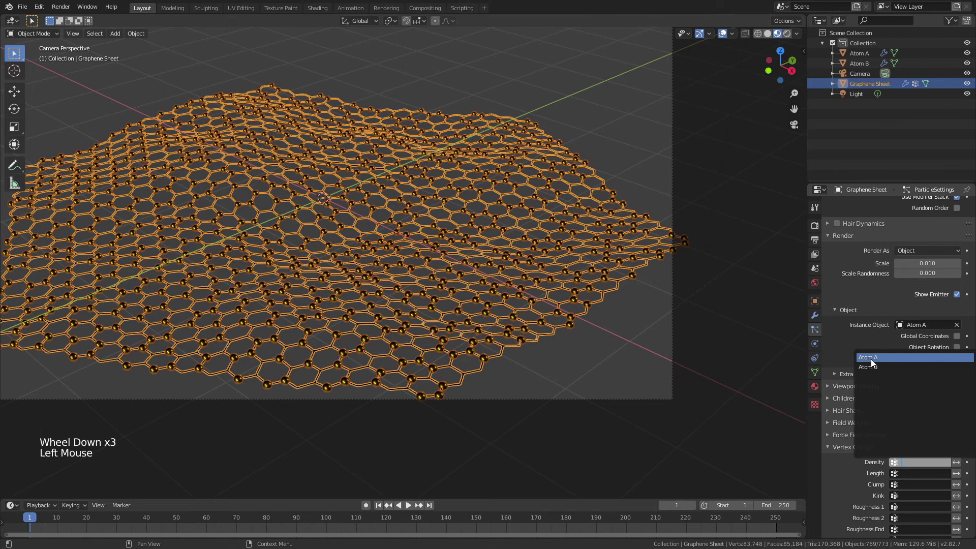
click(550, 358)
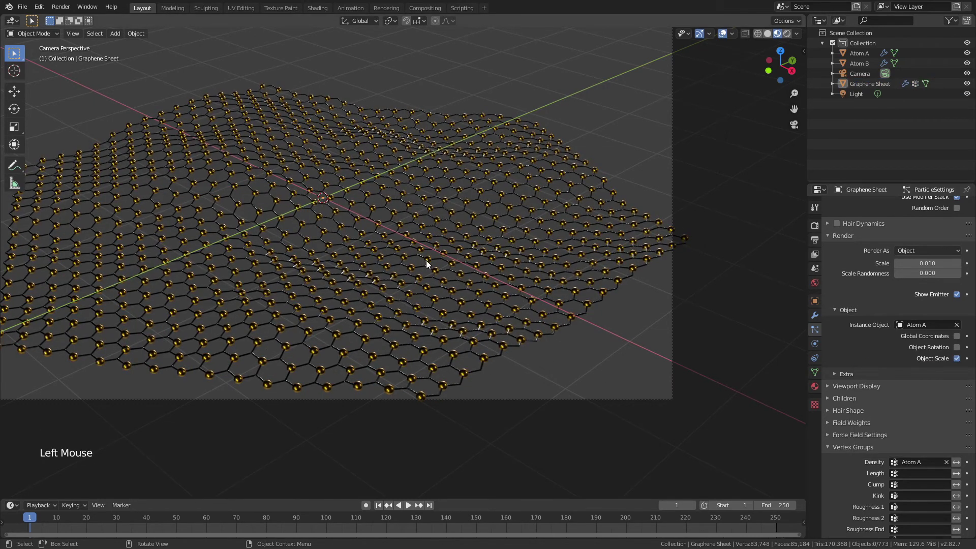
scroll(up, 3)
click(970, 209)
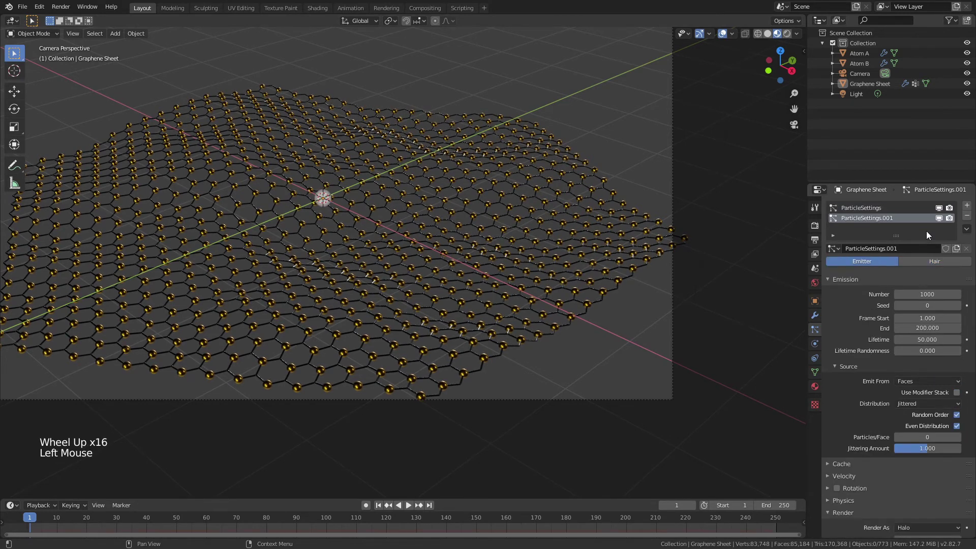
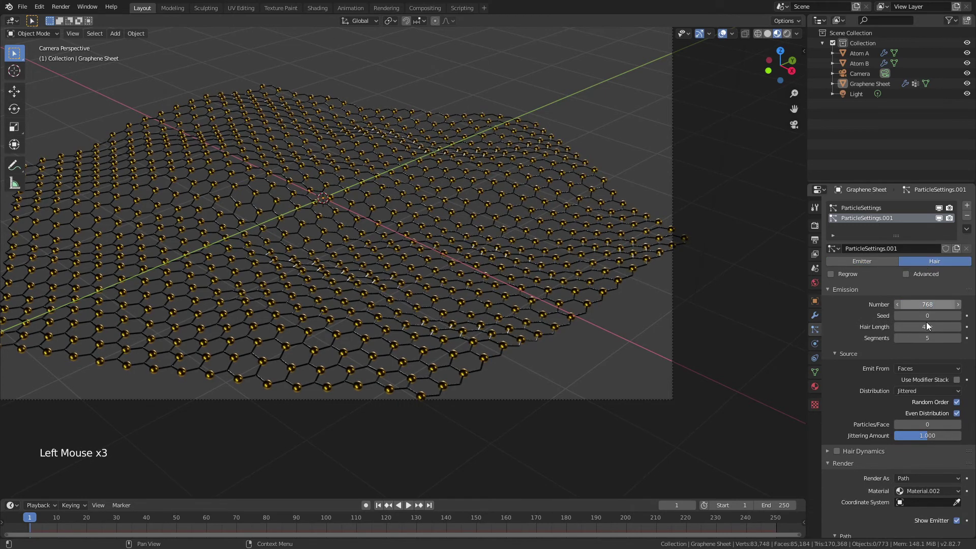
Step: Make the second system Hair, emitted from vertices using the modifier stack
click(932, 374)
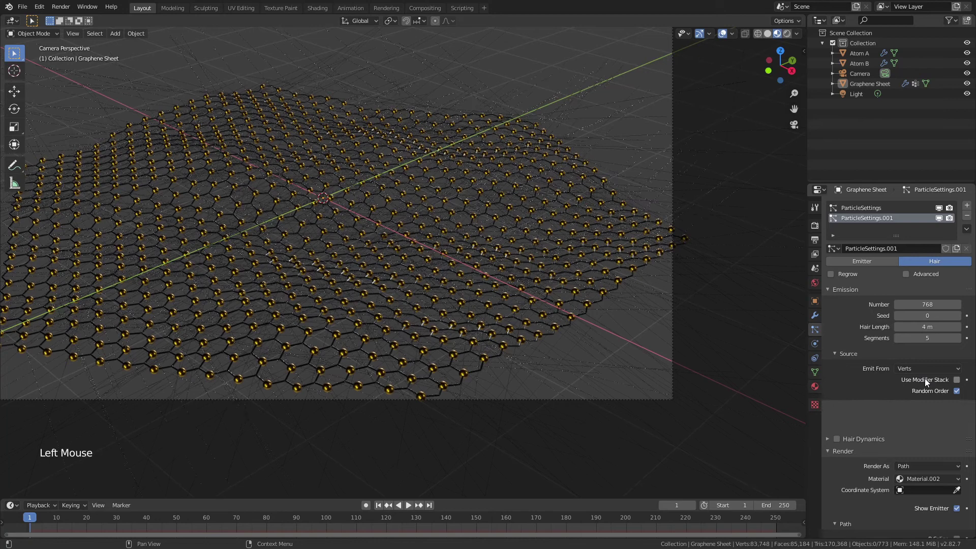
click(959, 396)
click(960, 397)
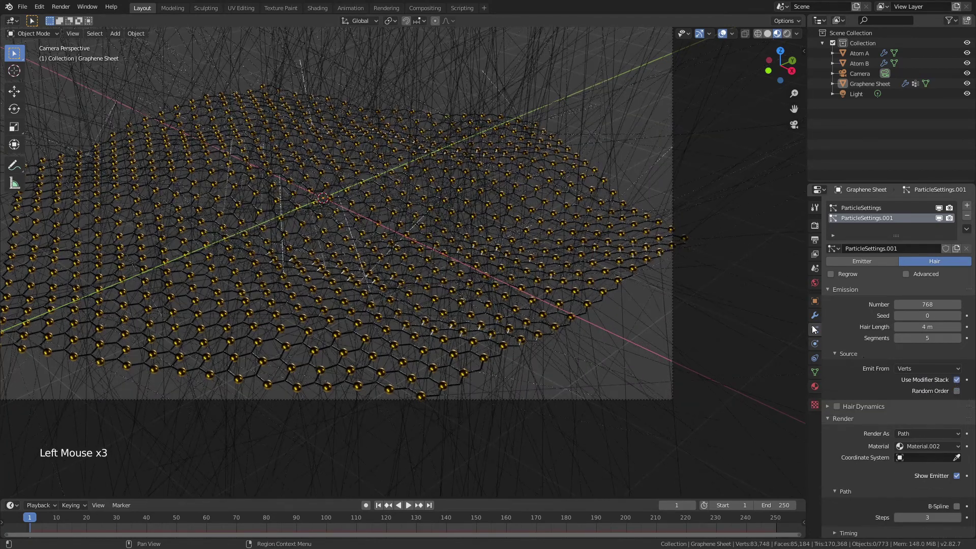
Step: Move the new particle system above Wireframe and Bevel in the modifier stack
click(814, 318)
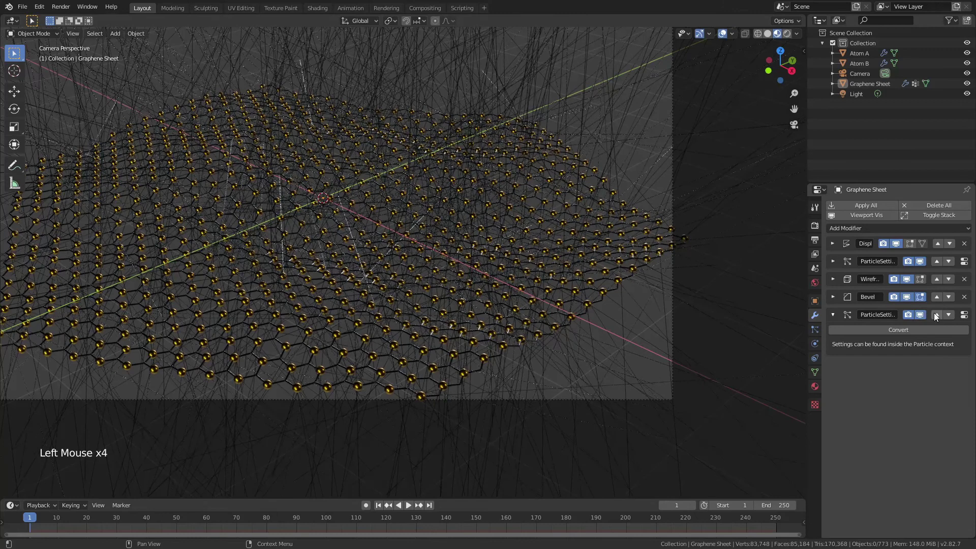
click(935, 314)
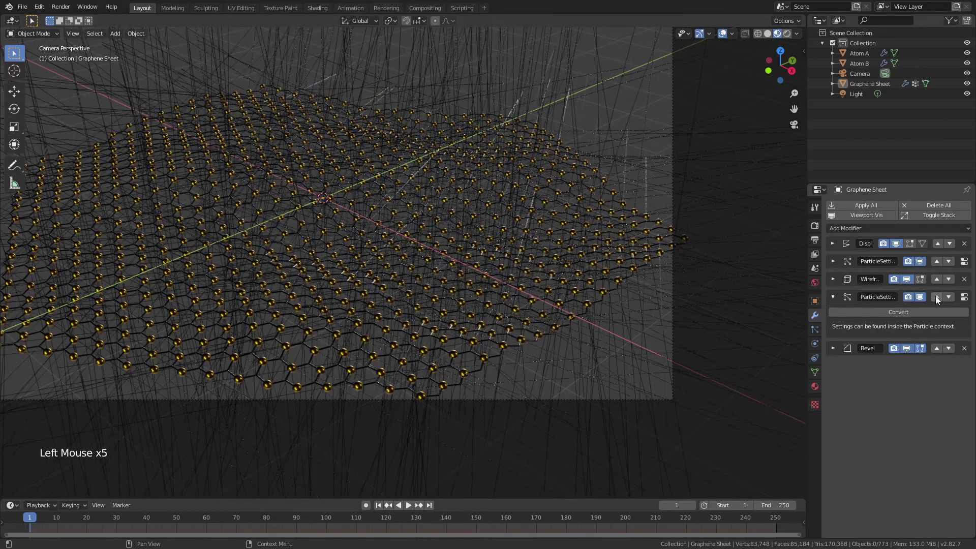
click(938, 298)
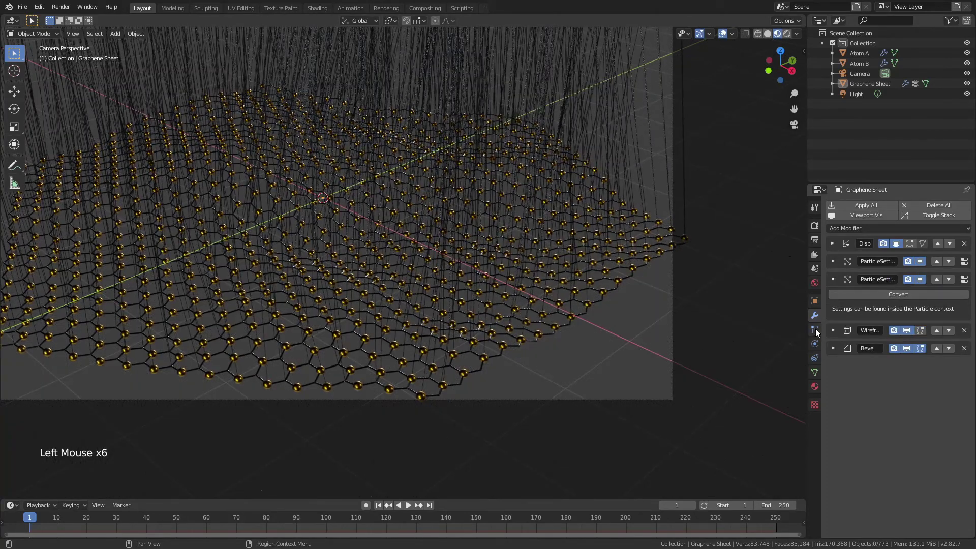
click(817, 331)
click(922, 433)
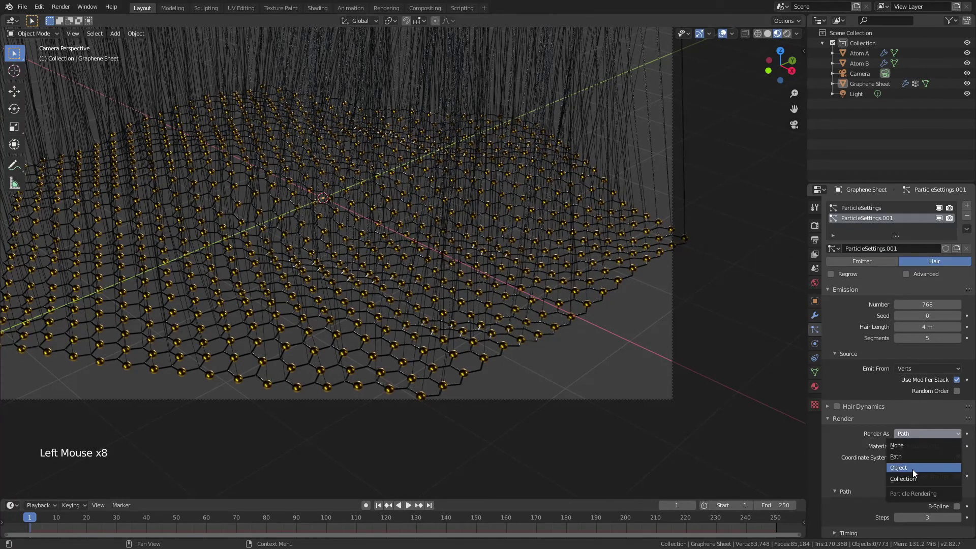
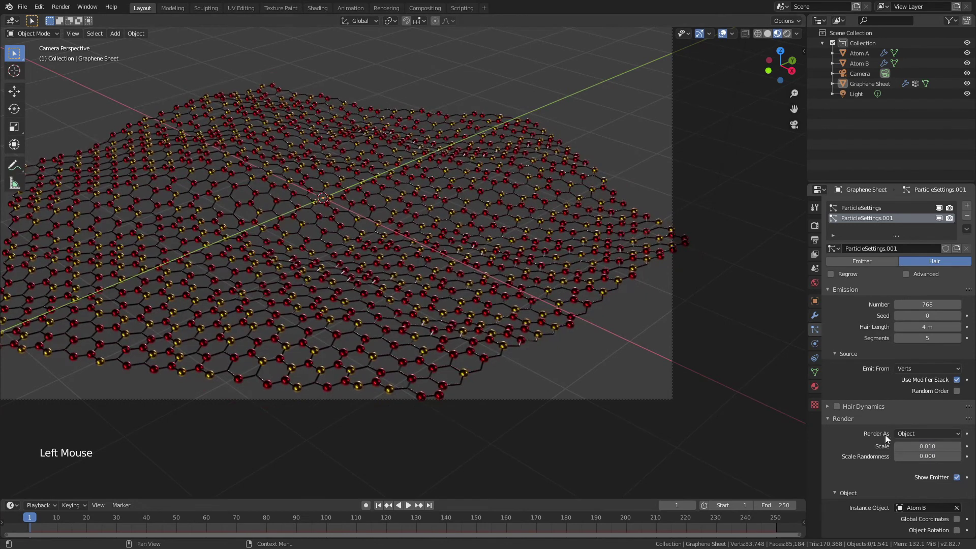
Step: Instance Atom B spheres on the Atom B vertex group and inspect the alternating gold and red atoms
scroll(down, 3)
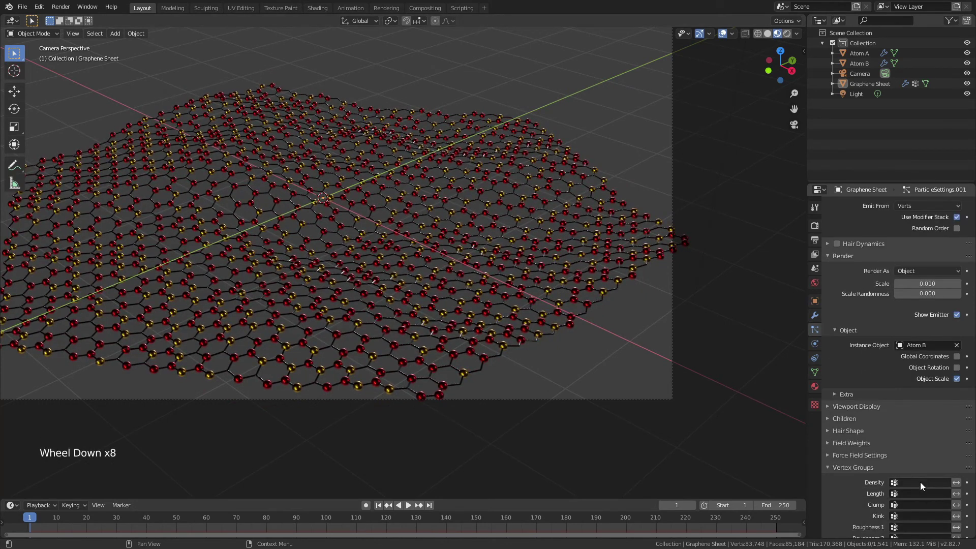
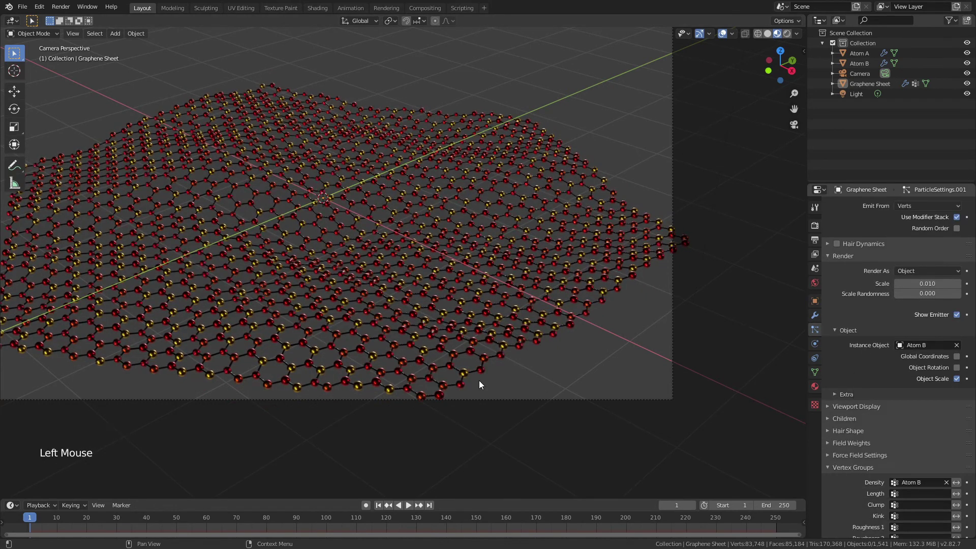
click(406, 306)
scroll(up, 3)
middle_click(332, 223)
scroll(down, 3)
scroll(up, 3)
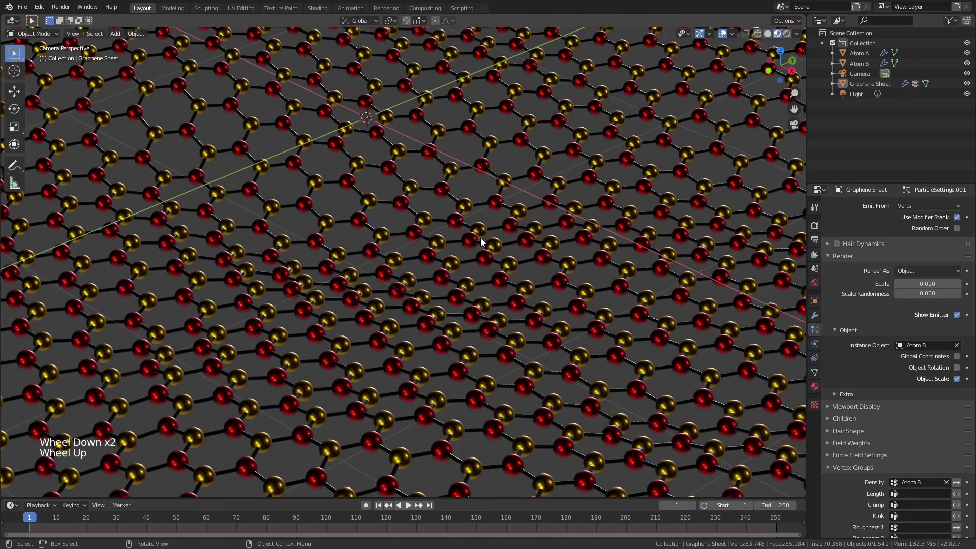
scroll(down, 3)
scroll(down, 3)
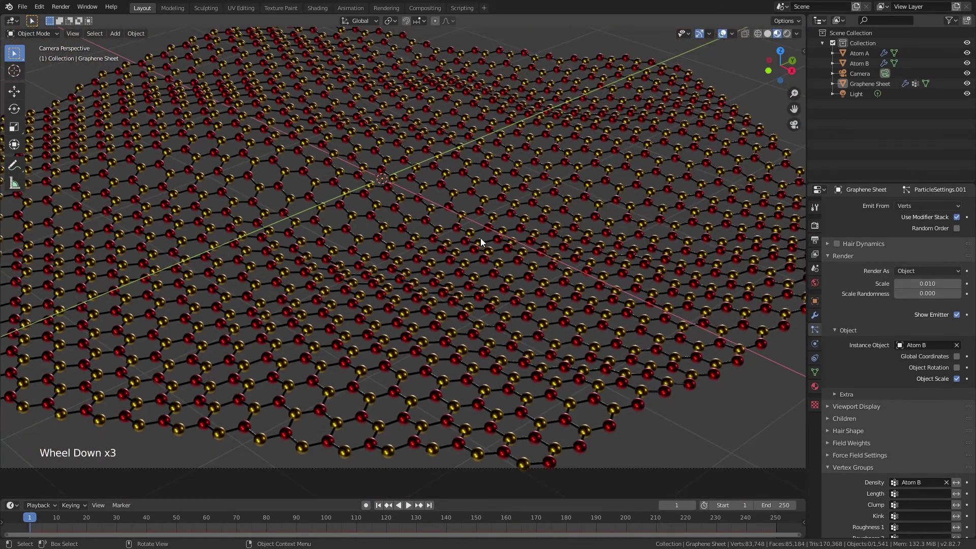
scroll(down, 3)
click(817, 317)
click(841, 331)
click(908, 408)
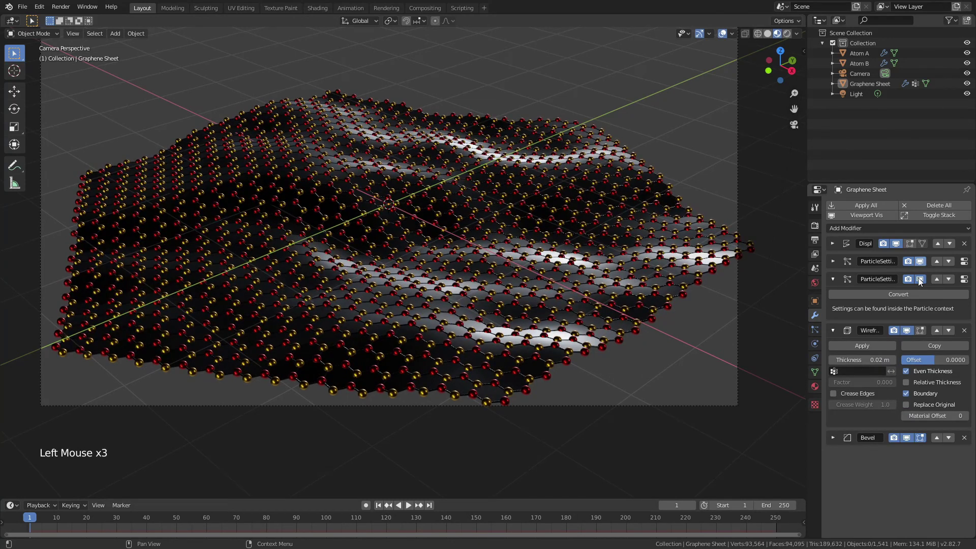
click(920, 280)
click(920, 279)
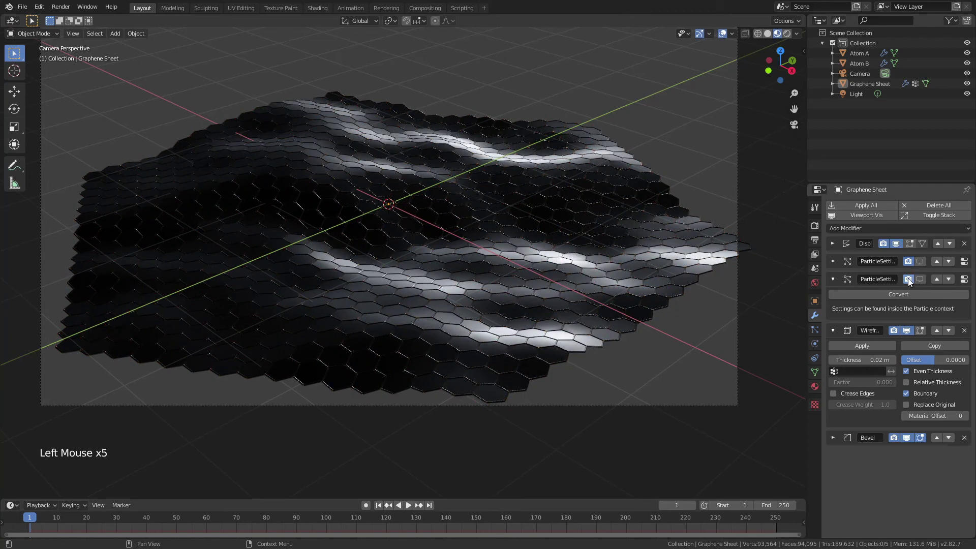
click(908, 282)
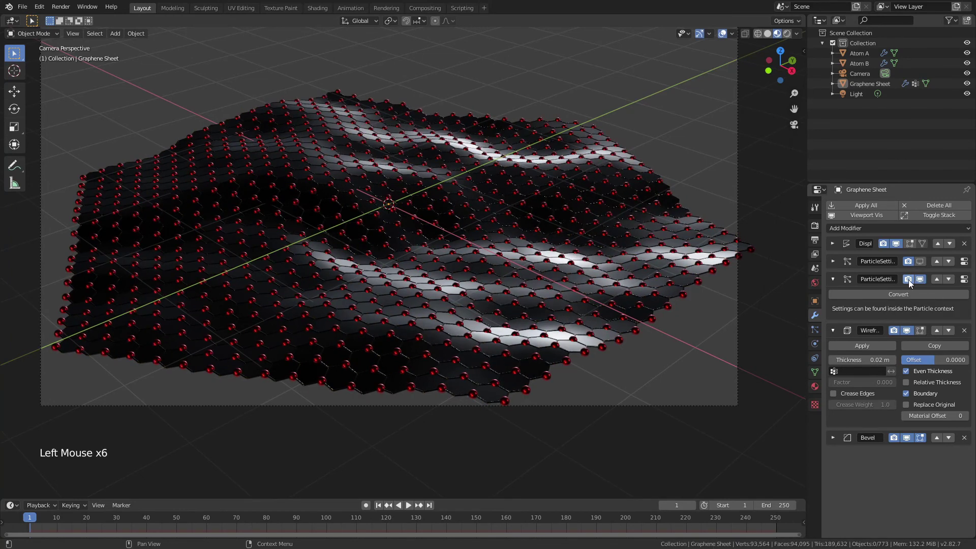
click(909, 276)
click(910, 266)
click(921, 262)
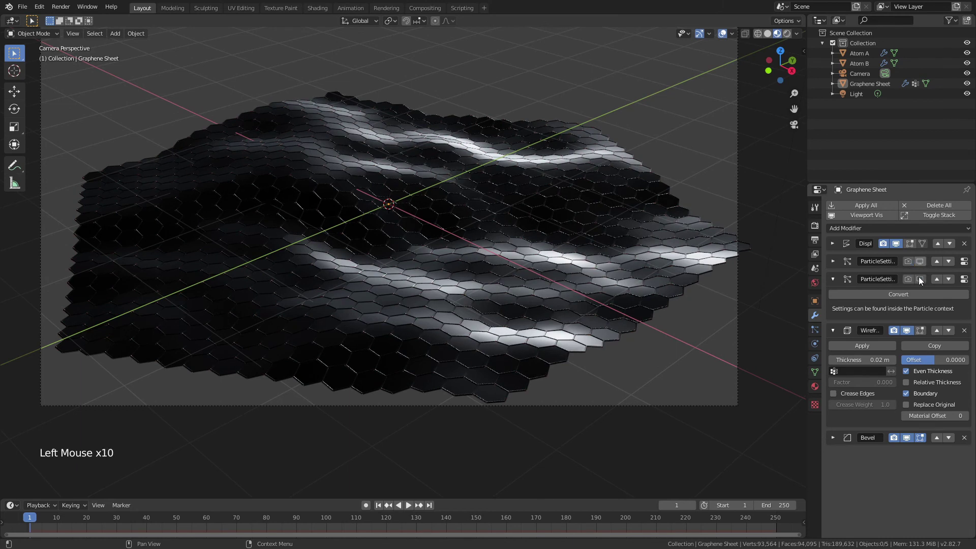
click(922, 278)
click(911, 281)
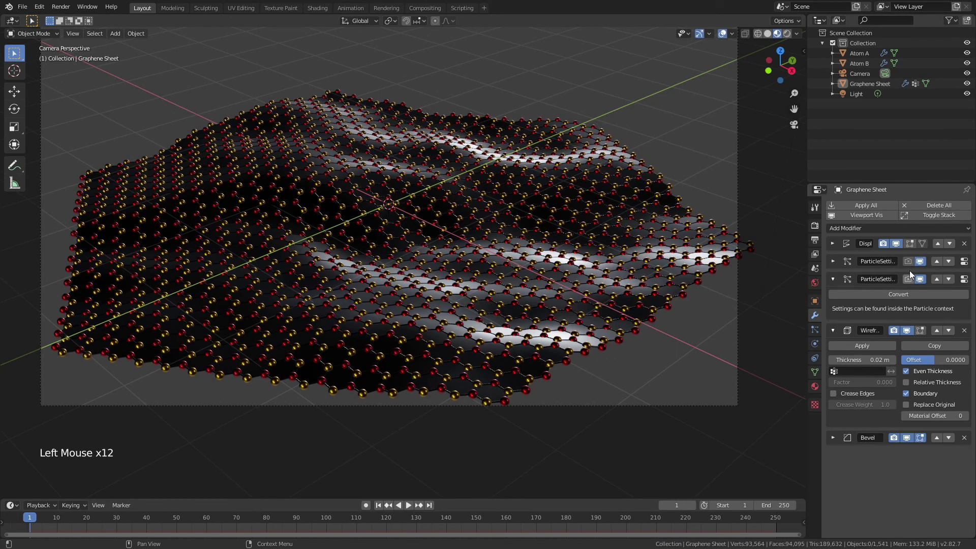
click(913, 266)
click(622, 277)
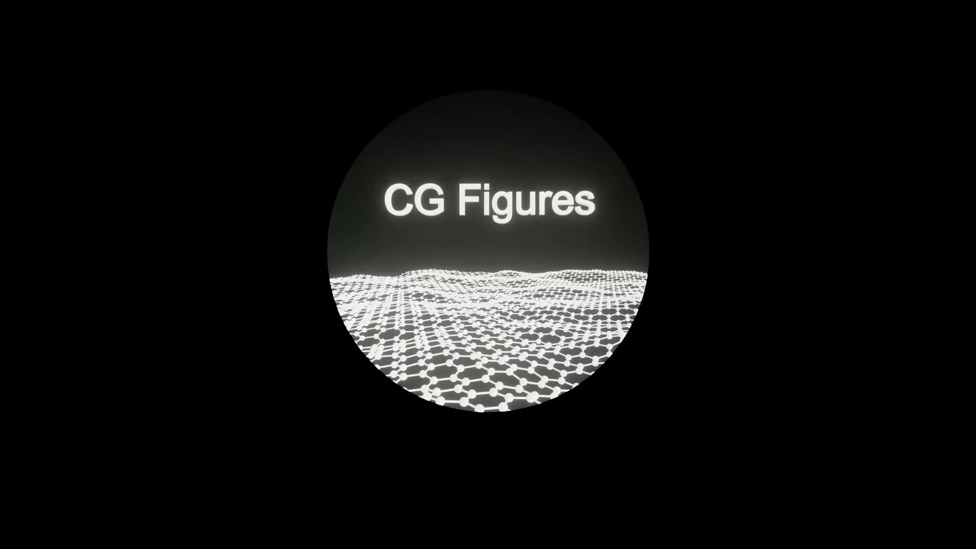